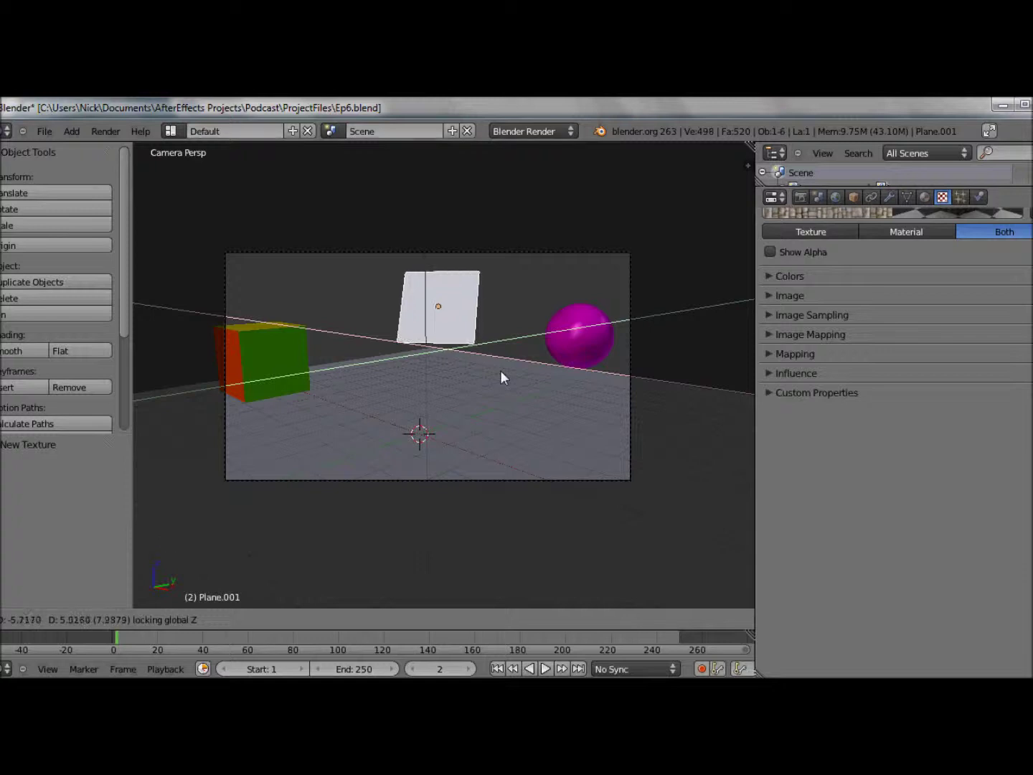
Select the sphere and nudge it into position beside the plane.
{"action": "left_click", "coordinate": [508, 380]}
{"action": "right_click", "coordinate": [550, 346]}
{"action": "key", "text": "g"}
{"action": "left_click", "coordinate": [457, 475]}
{"action": "key", "text": "g"}
{"action": "left_click", "coordinate": [498, 448]}
Turn off Transparency and Mirror in the sphere's material settings.
{"action": "left_click", "coordinate": [925, 202]}
{"action": "scroll", "scroll_direction": "up", "scroll_amount": 3}
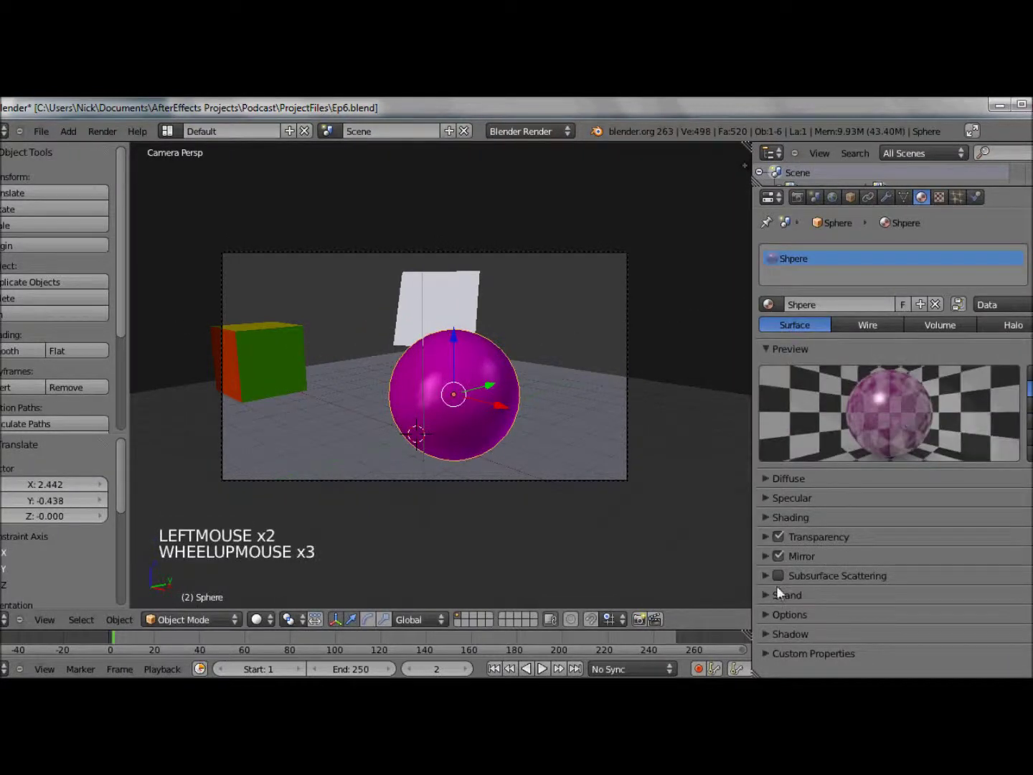
{"action": "left_click", "coordinate": [783, 544]}
{"action": "left_click", "coordinate": [785, 567]}
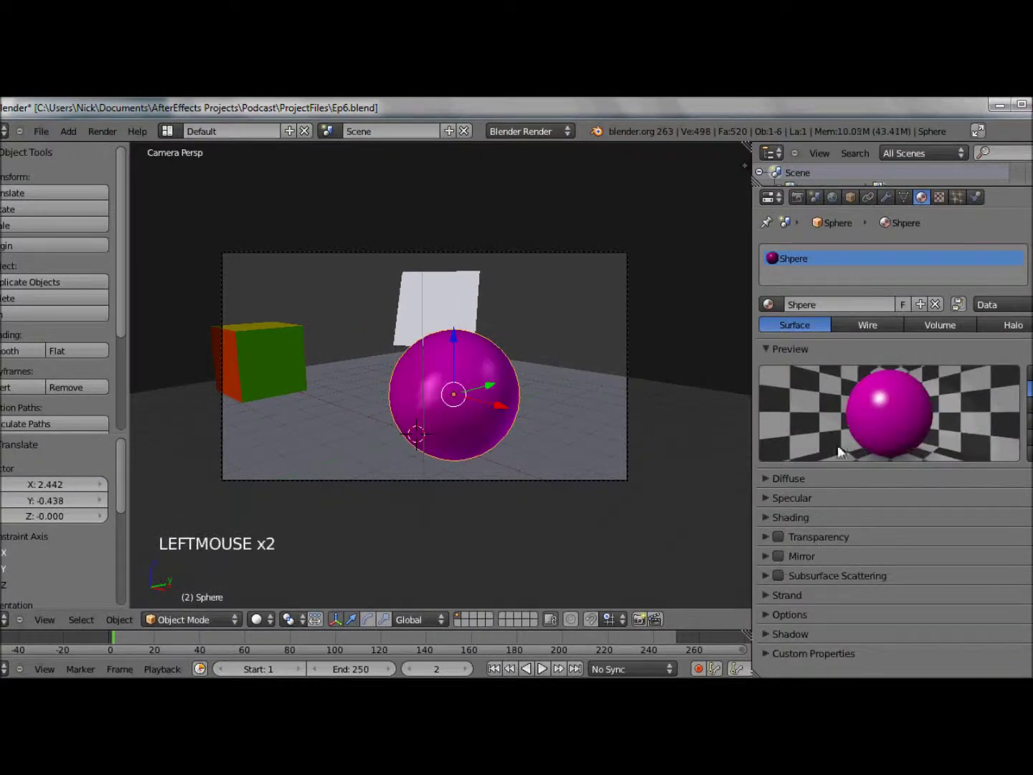
Add a new texture named Wall of type Image or Movie and browse for the brick image.
{"action": "left_click", "coordinate": [938, 209]}
{"action": "left_click", "coordinate": [944, 196]}
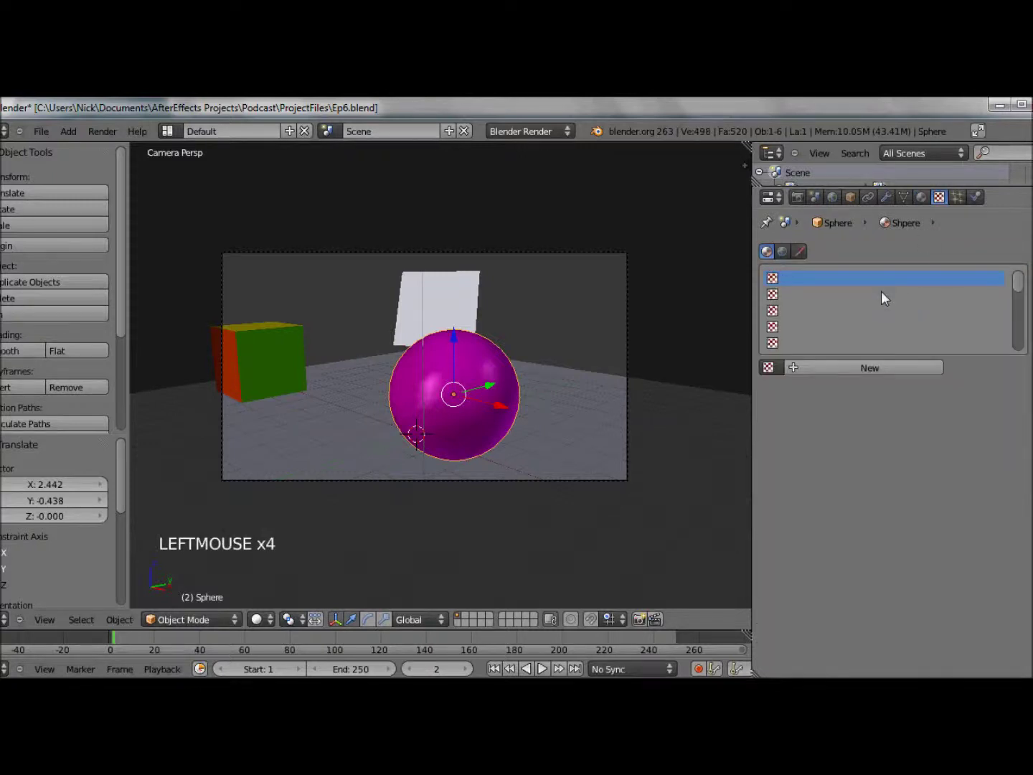
{"action": "left_click", "coordinate": [833, 365]}
{"action": "left_click", "coordinate": [831, 372]}
{"action": "left_click", "coordinate": [809, 376]}
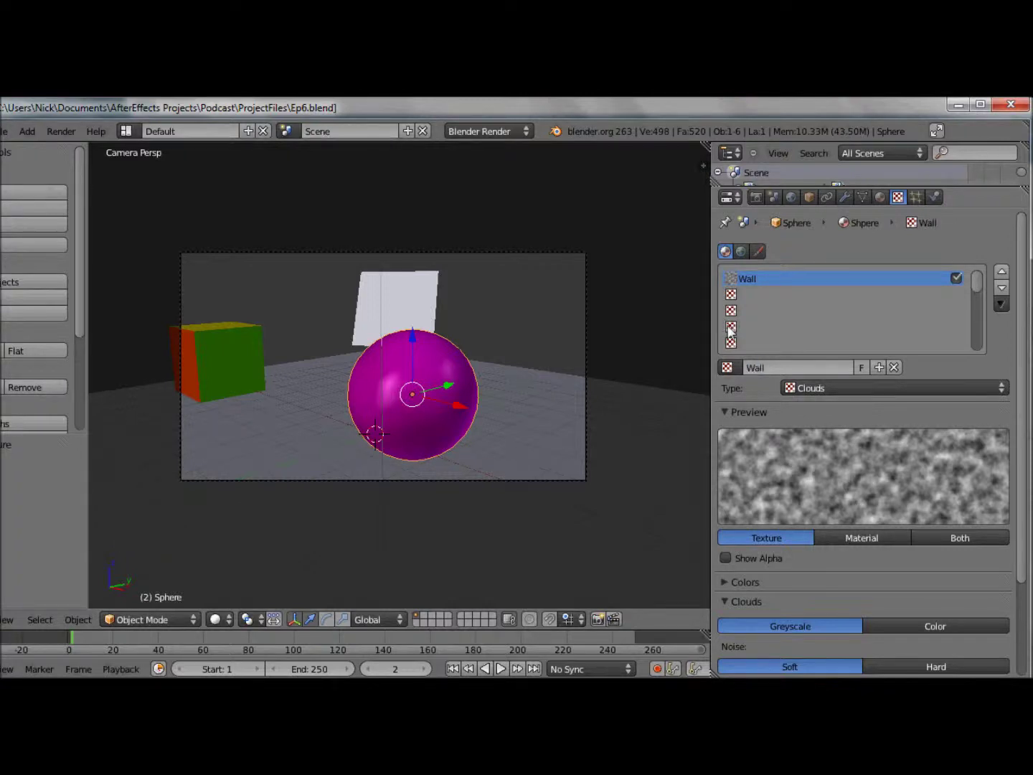
{"action": "left_click", "coordinate": [792, 389]}
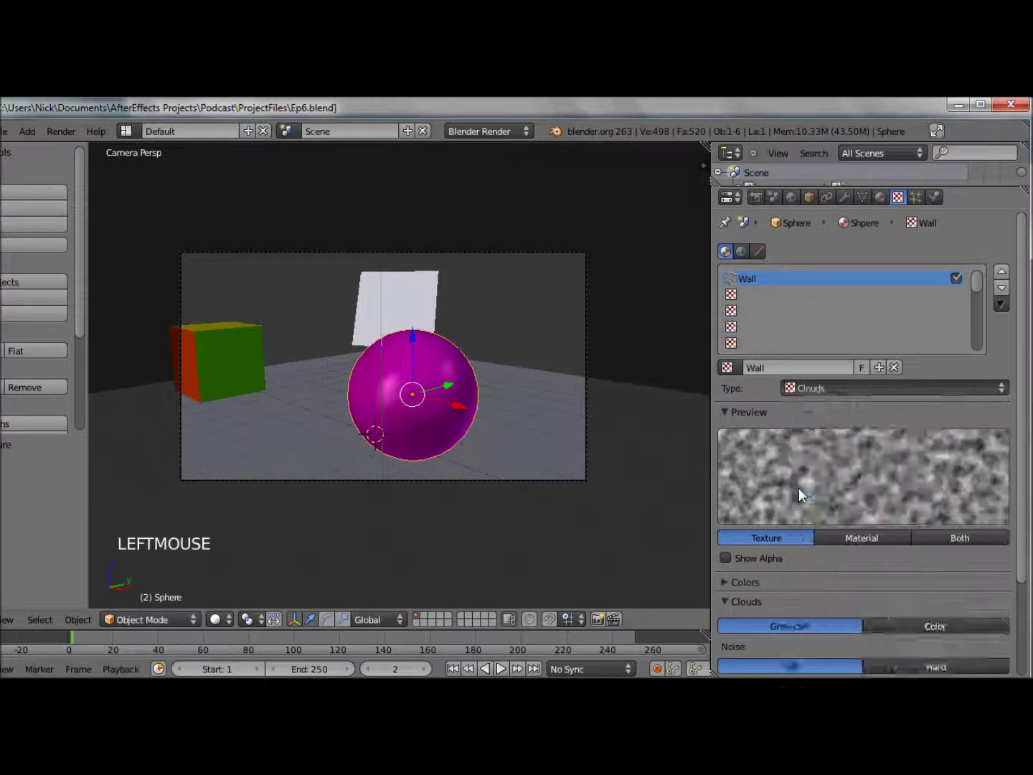
{"action": "scroll", "scroll_direction": "down", "scroll_amount": 3}
{"action": "left_click", "coordinate": [808, 574]}
{"action": "left_click", "coordinate": [745, 602]}
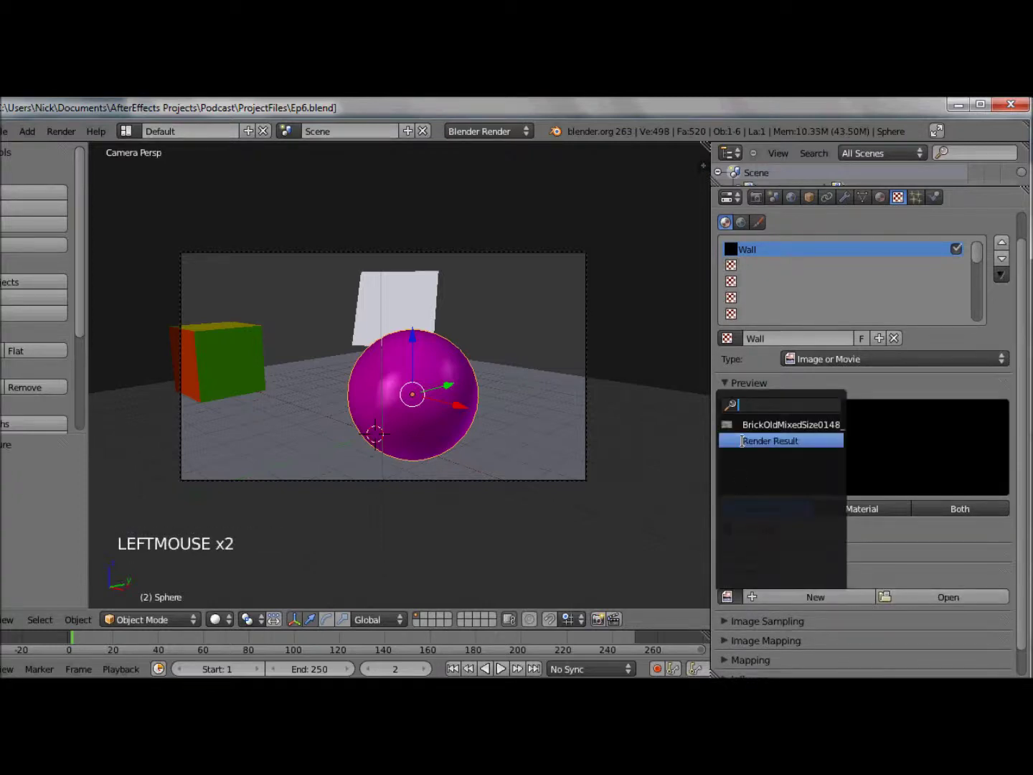
{"action": "scroll", "scroll_direction": "down", "scroll_amount": 3}
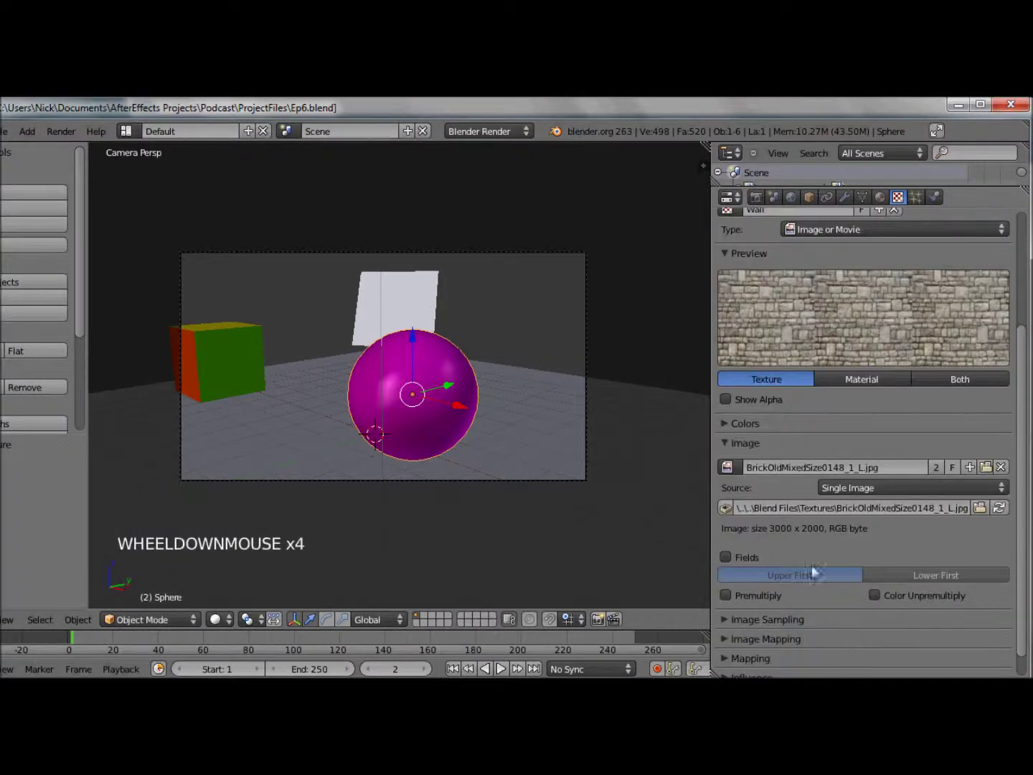
Load BrickOldMixedSize0148_1_L.jpg, check the test render, and return to the scene.
{"action": "left_click", "coordinate": [771, 449]}
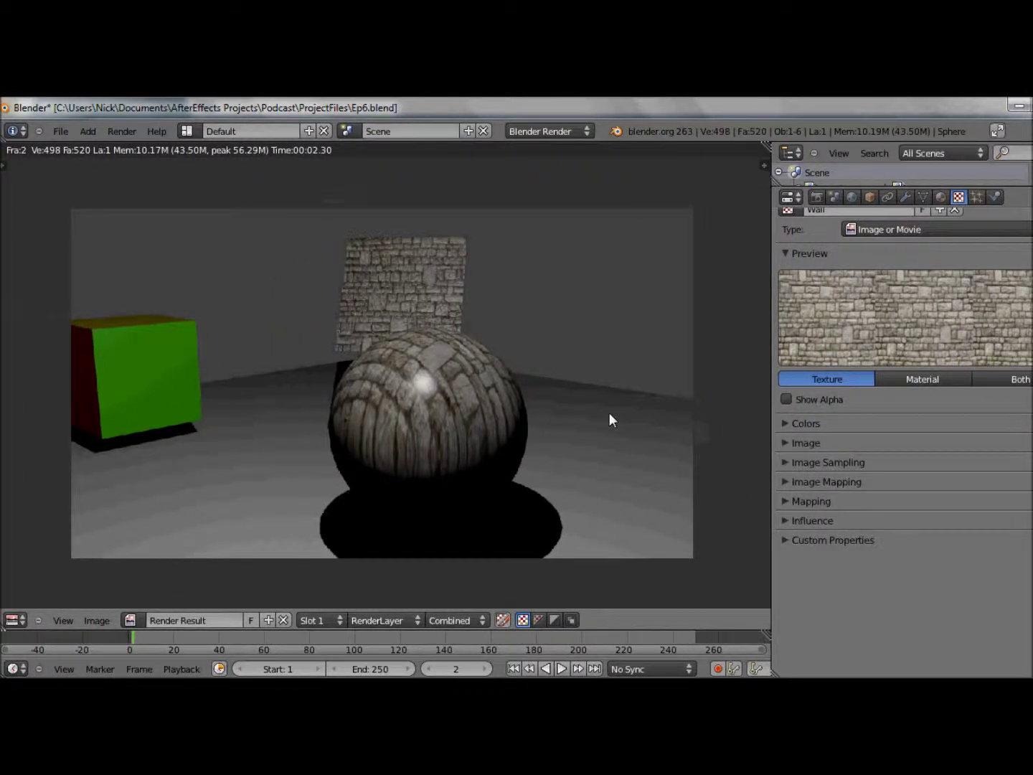
{"action": "key", "text": "Escape"}
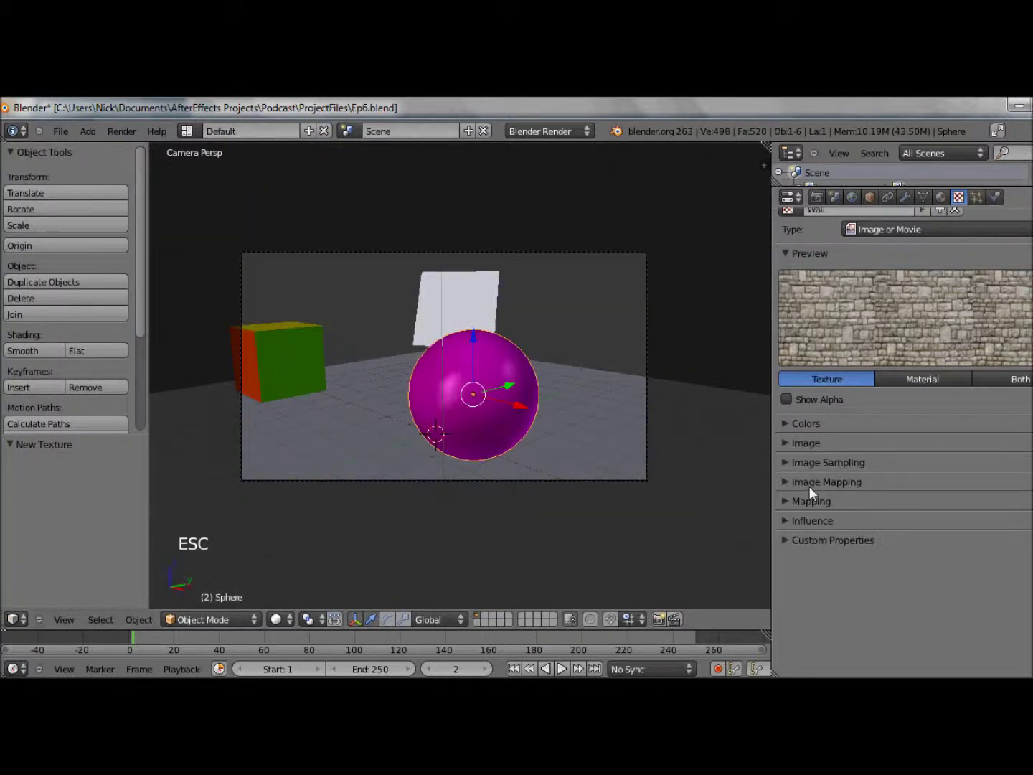
Inspect the Image Mapping and Mapping panels showing flat projection, then select the wall plane.
{"action": "left_click", "coordinate": [814, 493]}
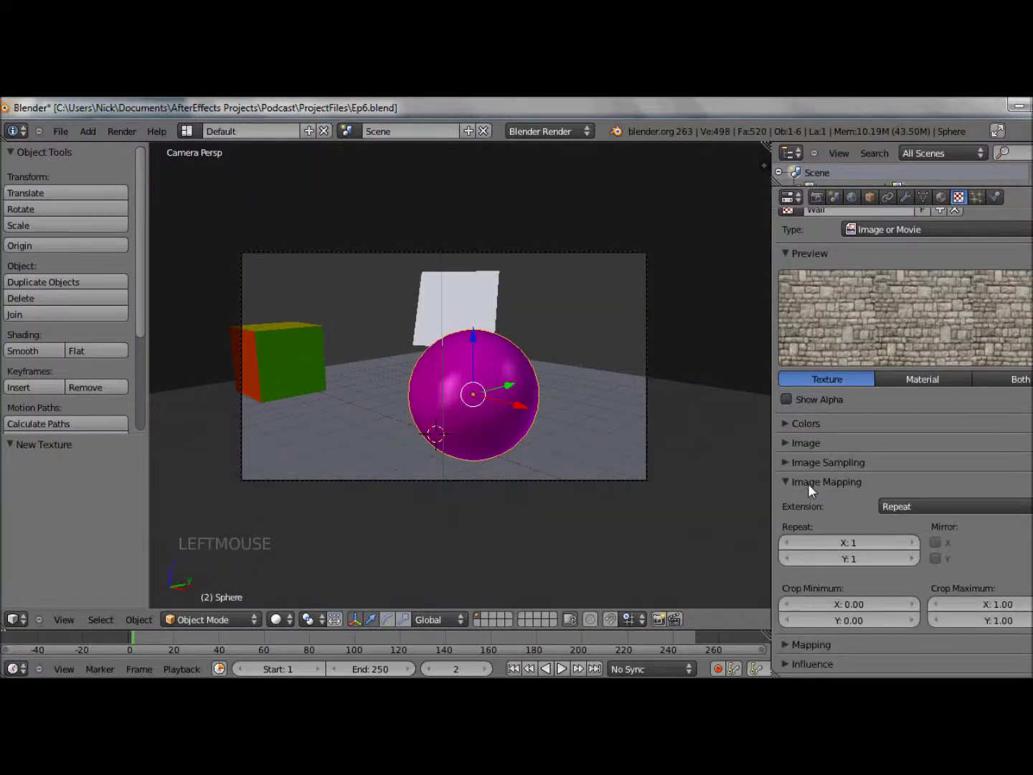
{"action": "left_click", "coordinate": [813, 491]}
{"action": "left_click", "coordinate": [814, 506]}
{"action": "scroll", "scroll_direction": "down", "scroll_amount": 3}
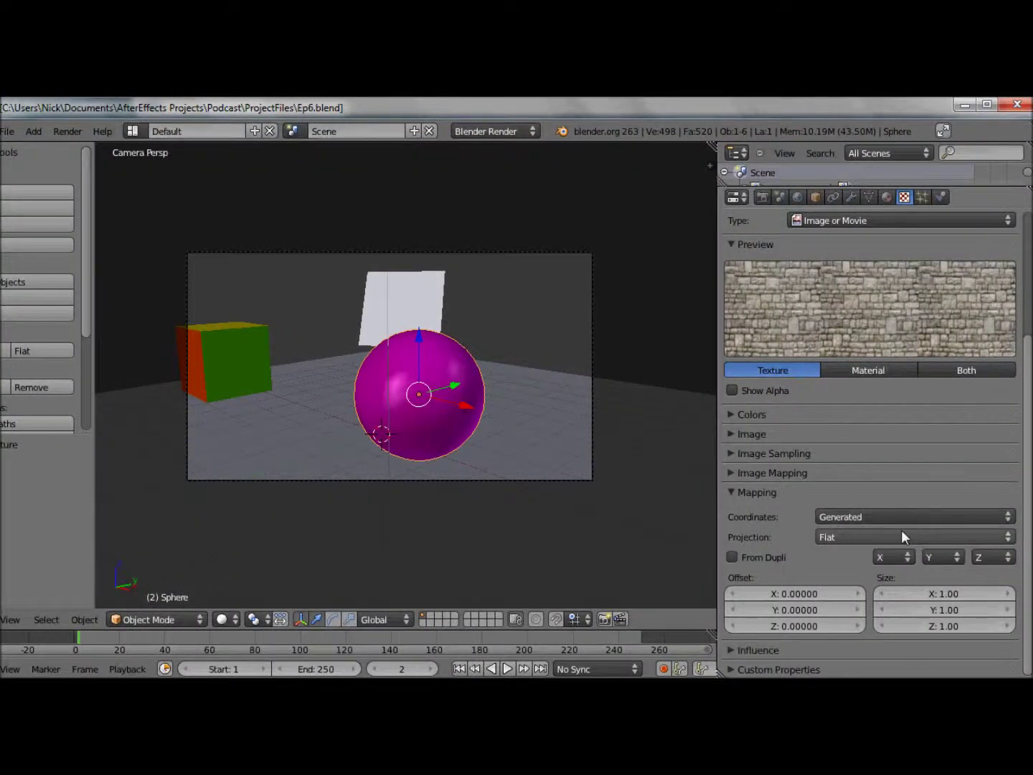
{"action": "left_click", "coordinate": [915, 529]}
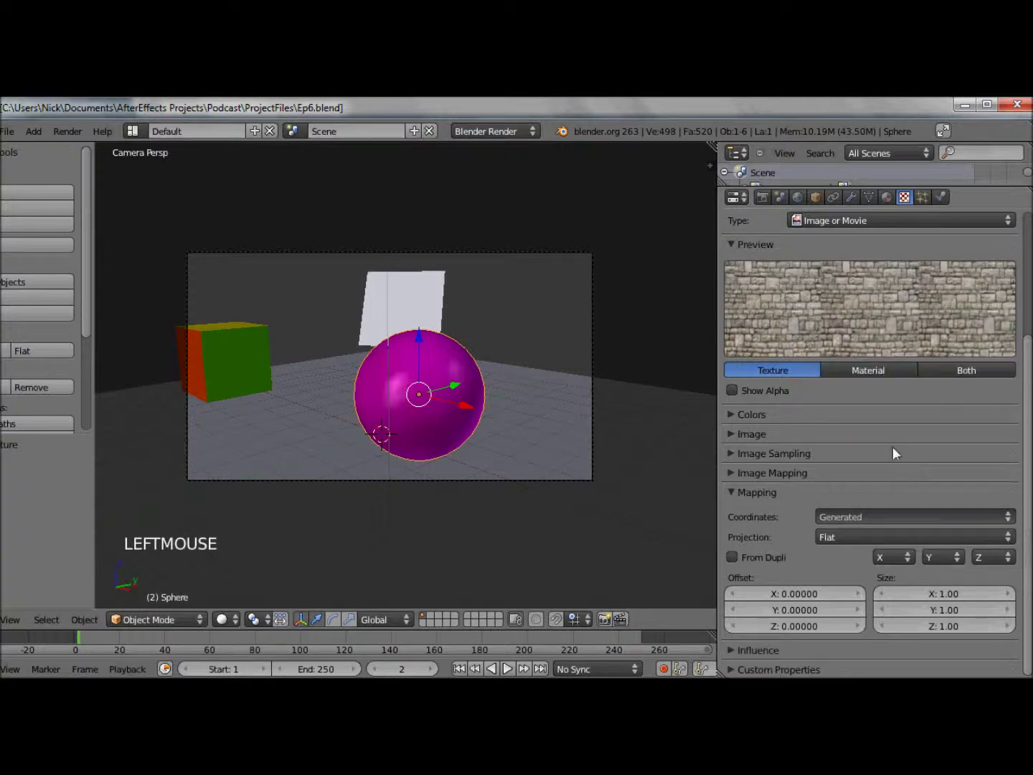
{"action": "left_click", "coordinate": [739, 533]}
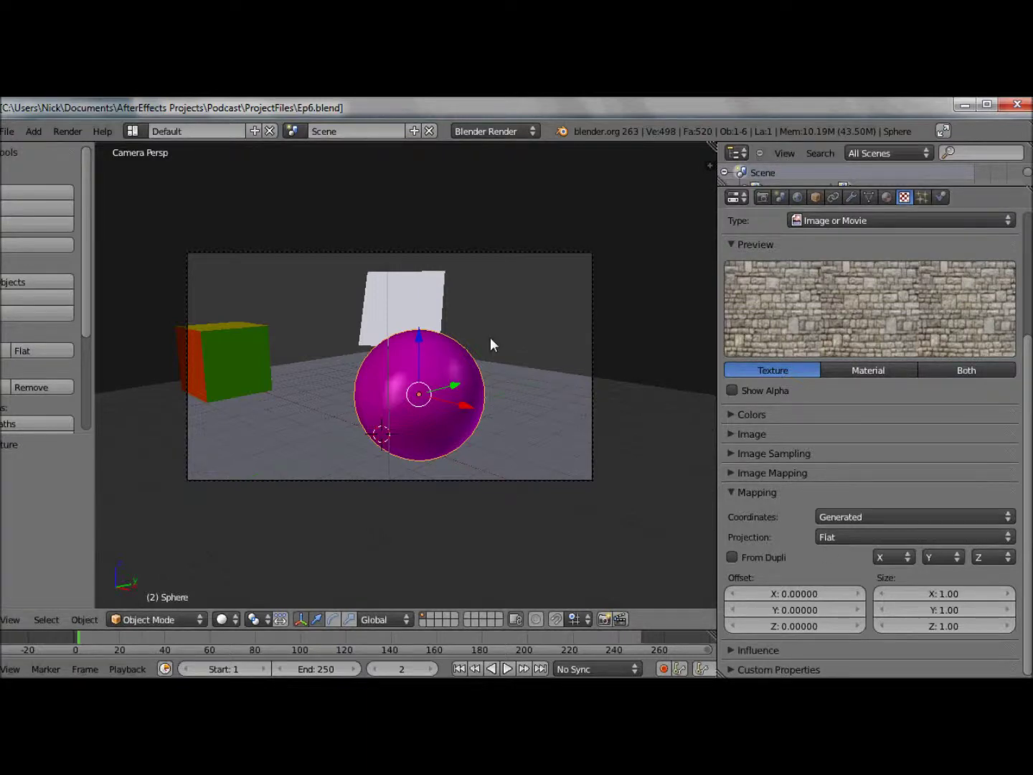
{"action": "right_click", "coordinate": [396, 299]}
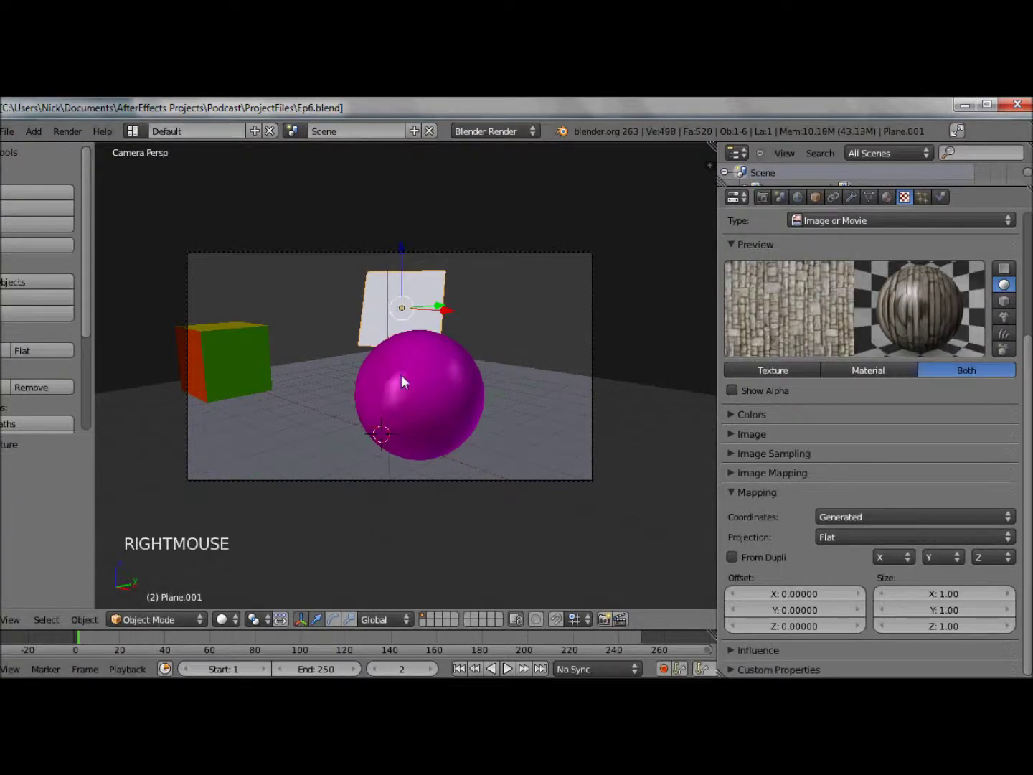
Set the sphere texture's projection to Sphere, preview Both, and render the brick-covered sphere.
{"action": "right_click", "coordinate": [405, 382]}
{"action": "left_click", "coordinate": [888, 543]}
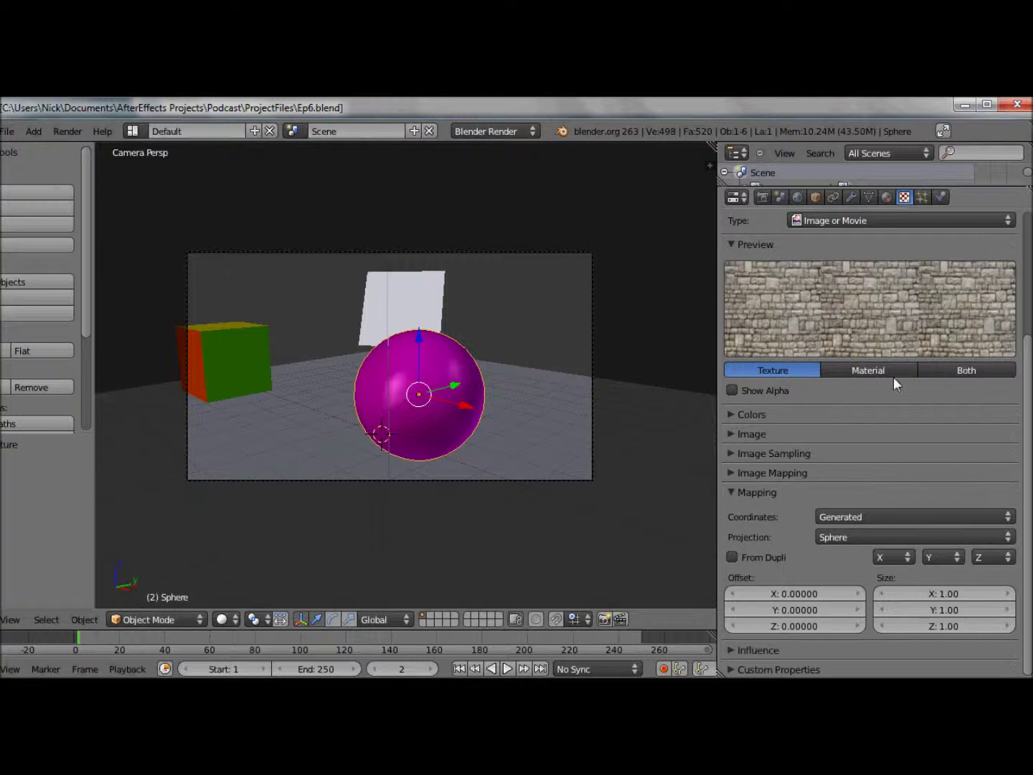
{"action": "left_click", "coordinate": [932, 379]}
{"action": "scroll", "scroll_direction": "up", "scroll_amount": 3}
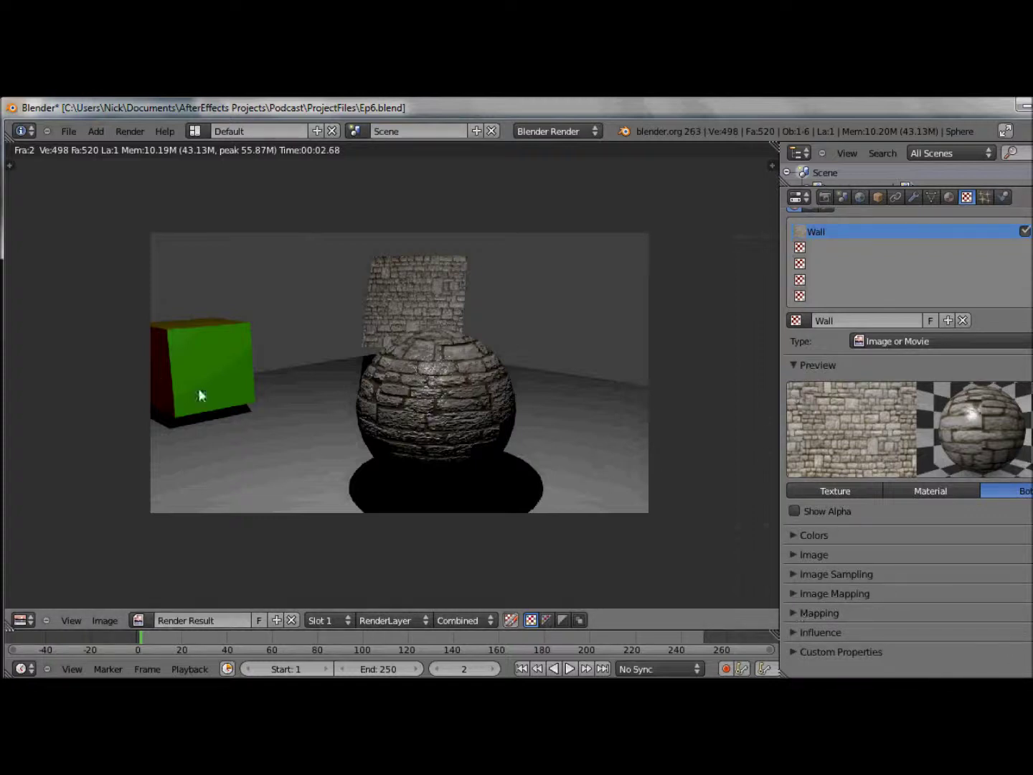
Move the sphere off to the right and place the cube in front of the camera.
{"action": "key", "text": "Escape"}
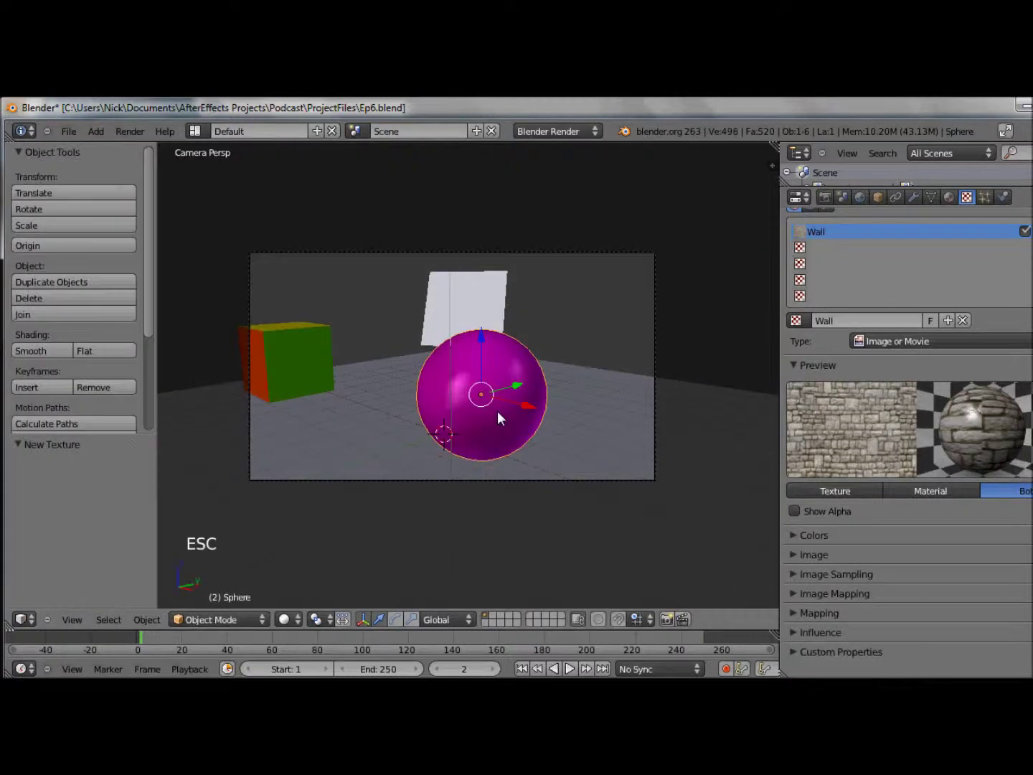
{"action": "key", "text": "g"}
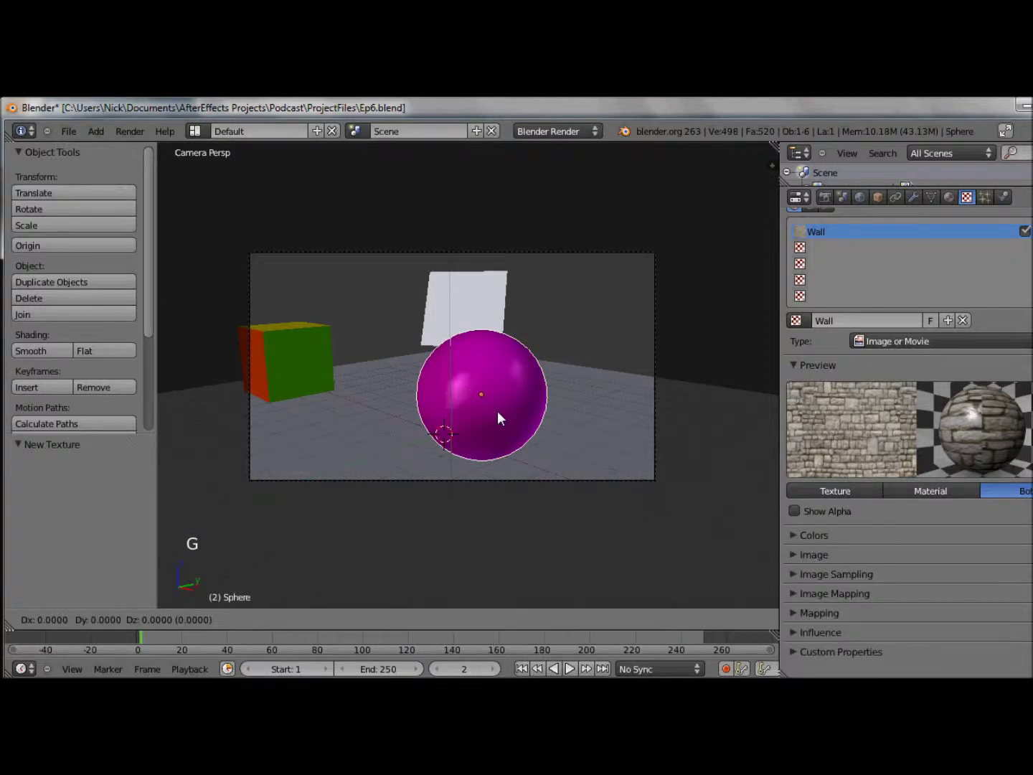
{"action": "left_click", "coordinate": [578, 382]}
{"action": "right_click", "coordinate": [309, 349]}
{"action": "key", "text": "g"}
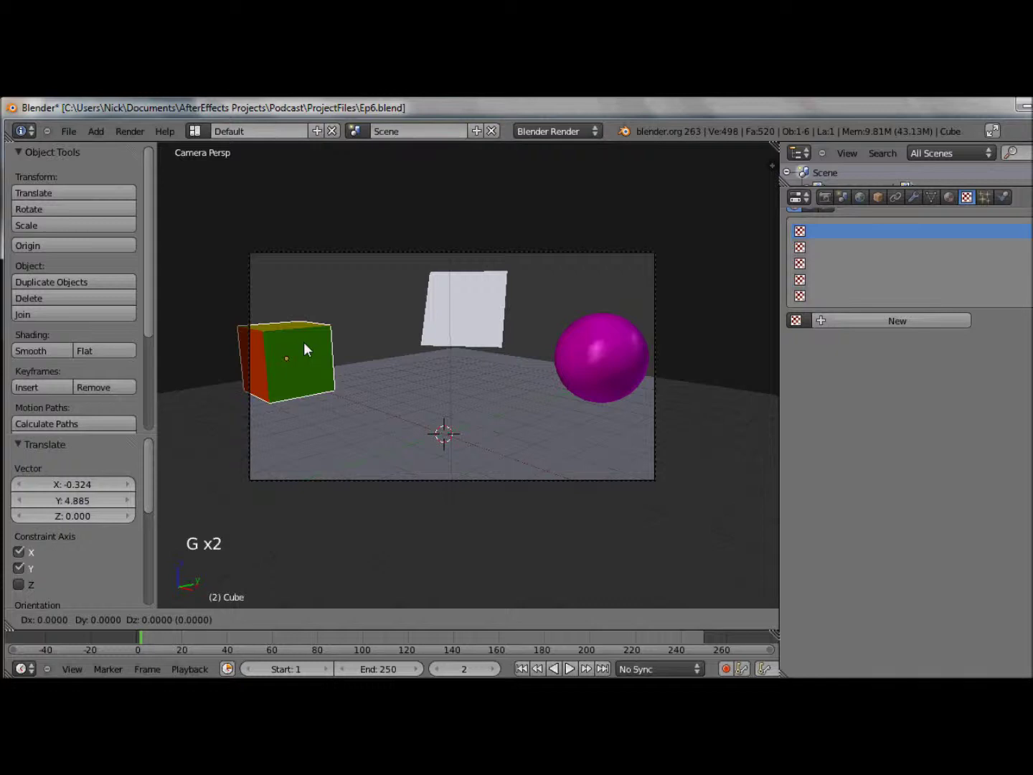
{"action": "left_click", "coordinate": [477, 404]}
Show the cube's material settings and return to the camera view.
{"action": "left_click", "coordinate": [949, 204]}
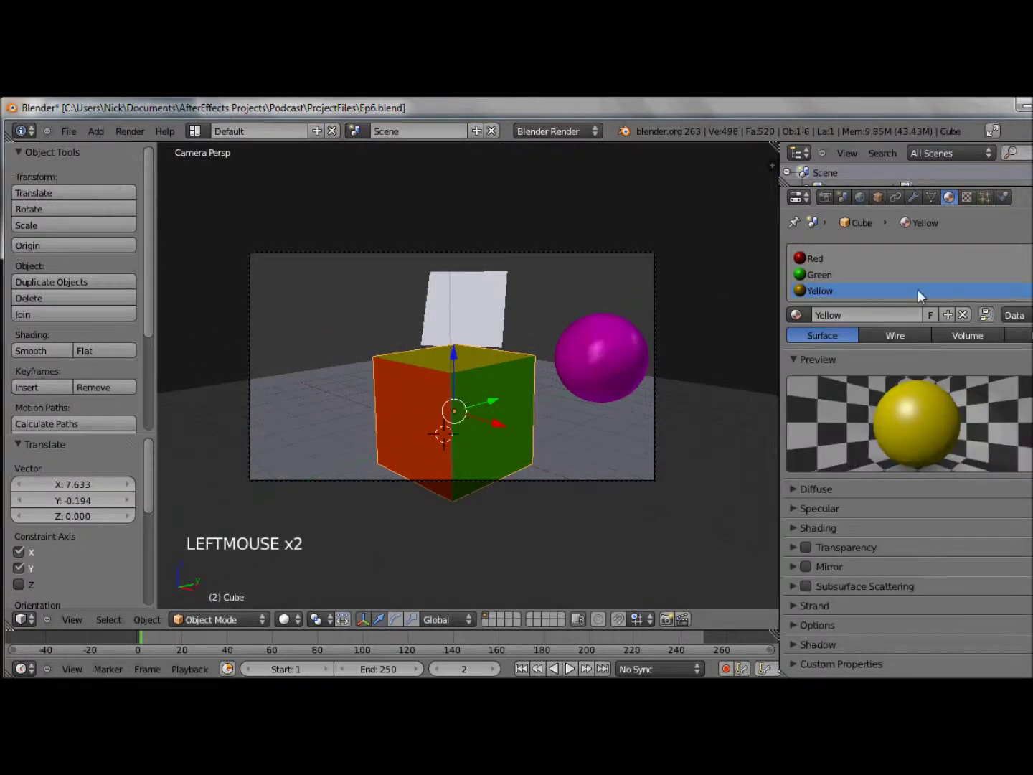
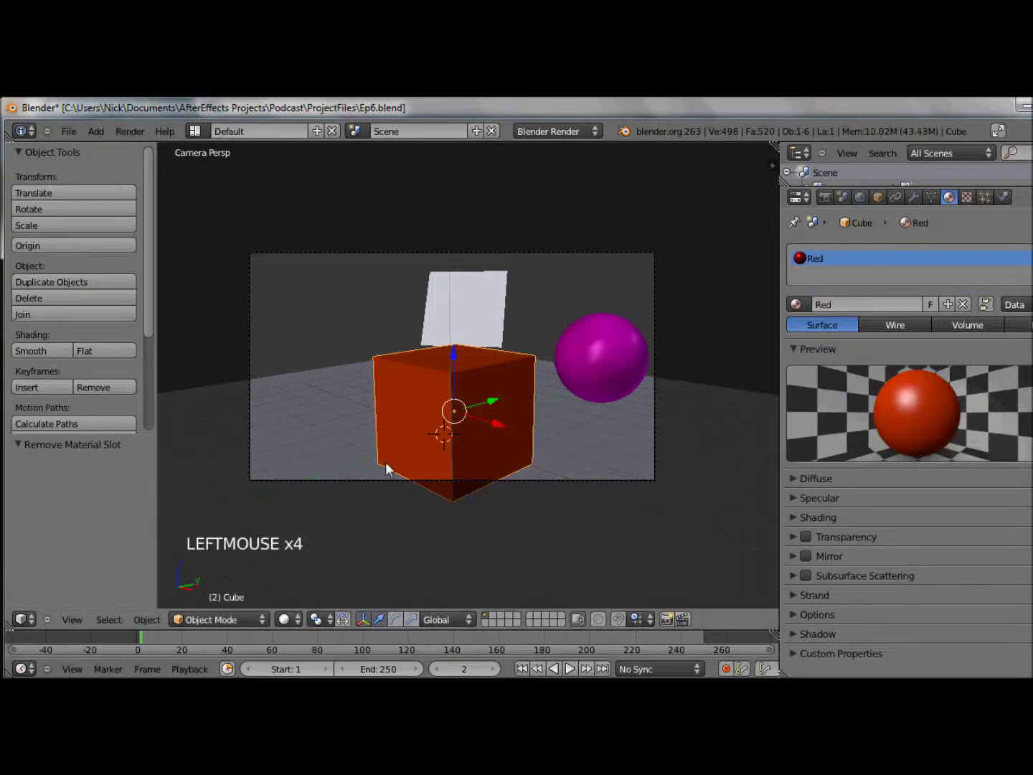
{"action": "middle_click", "coordinate": [489, 443]}
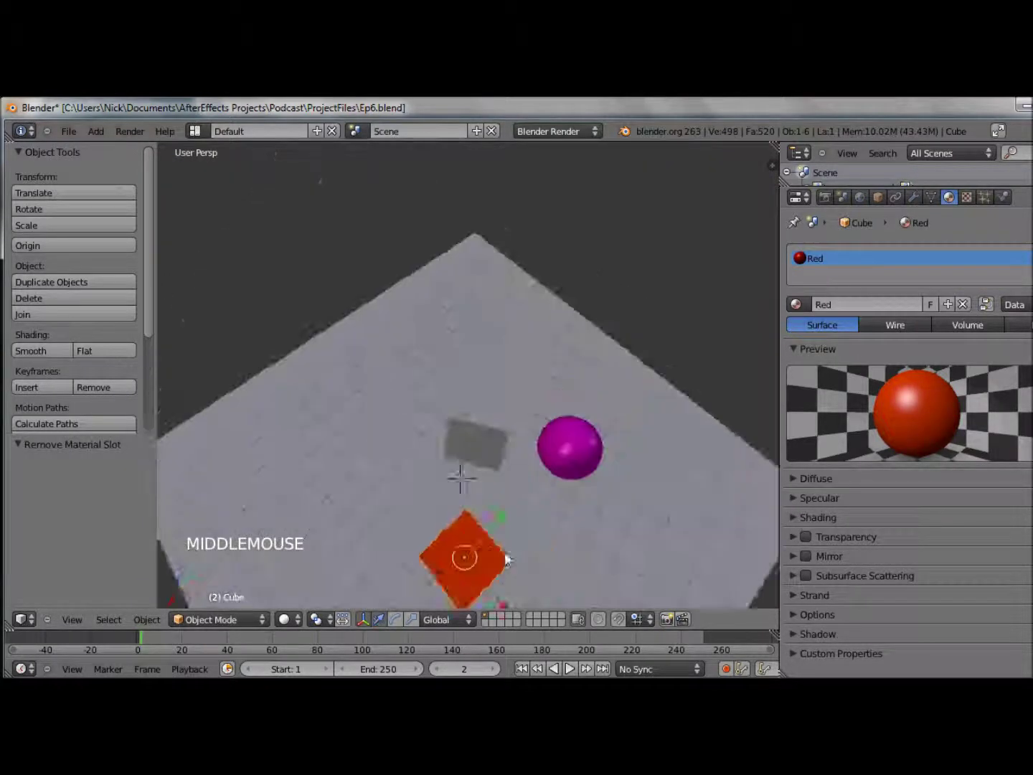
{"action": "key", "text": "KP_0"}
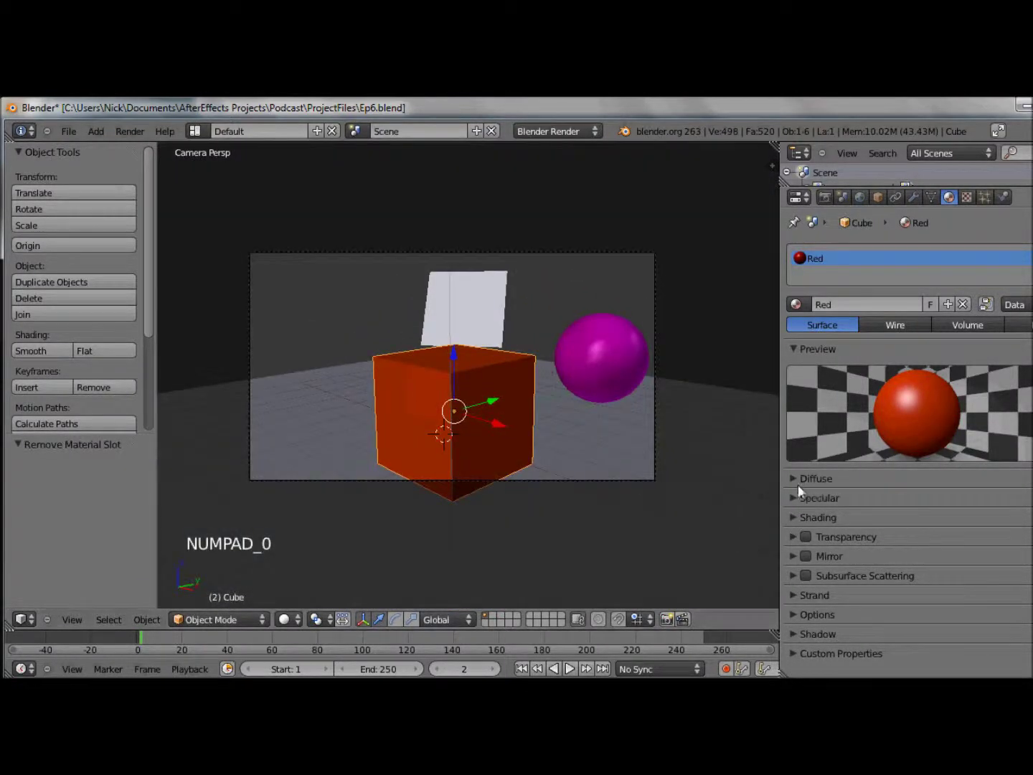
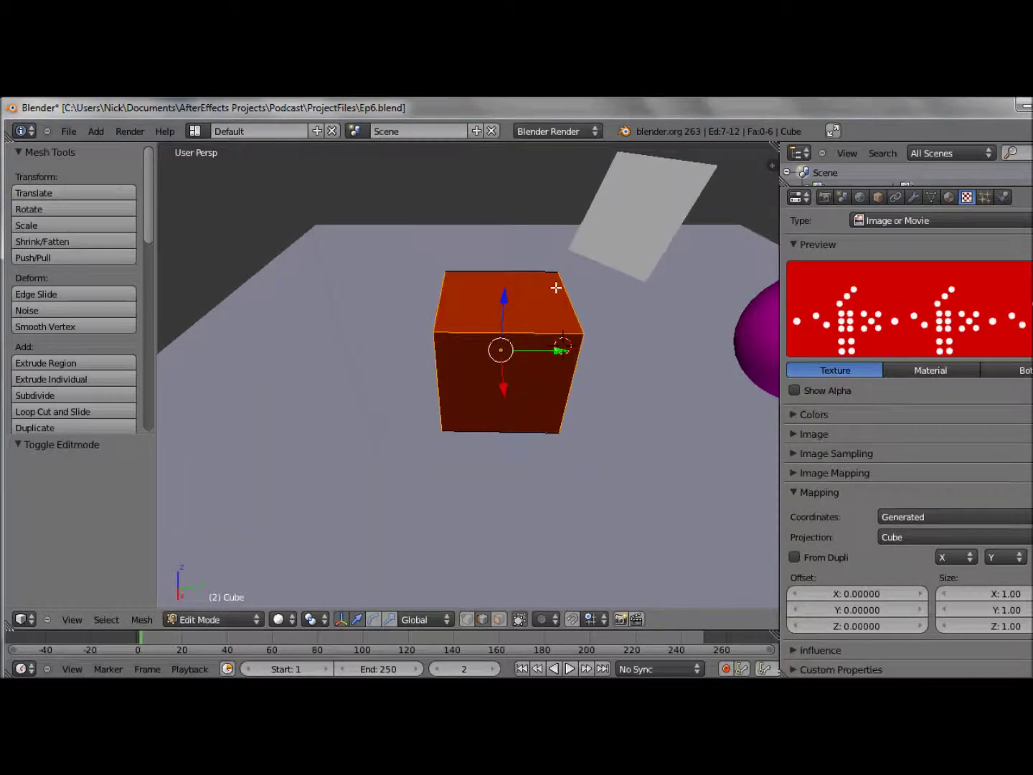
Bring up the edge operations menu (Ctrl+E) to mark the selected edges as seams.
{"action": "key", "text": "ctrl+e"}
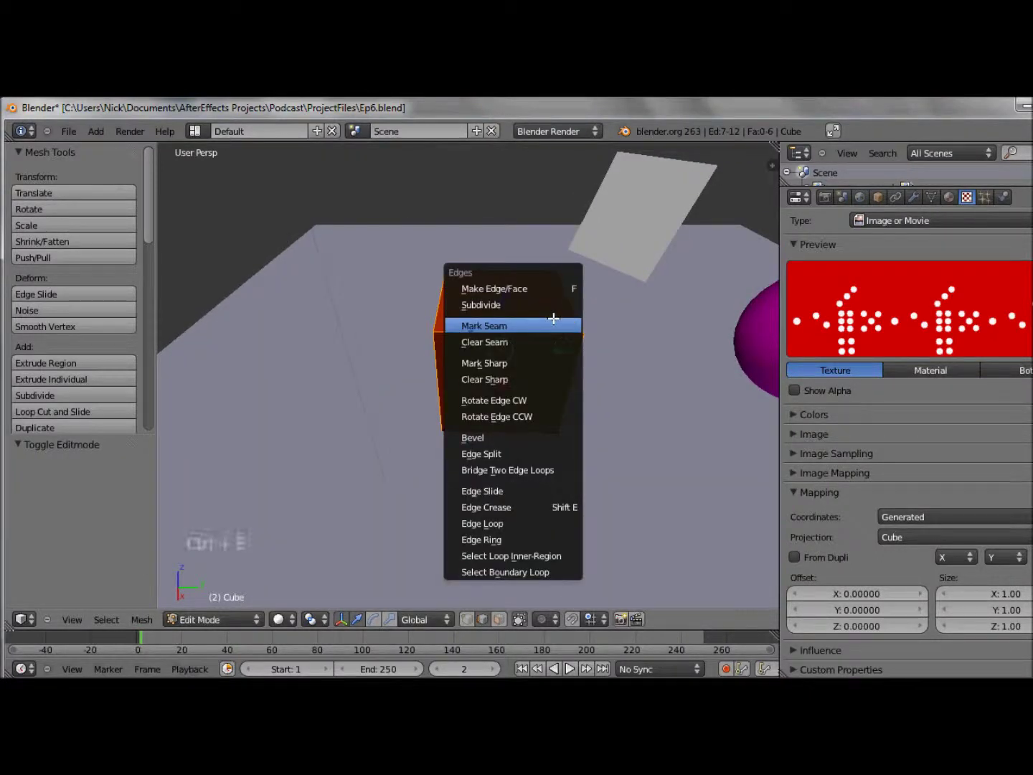
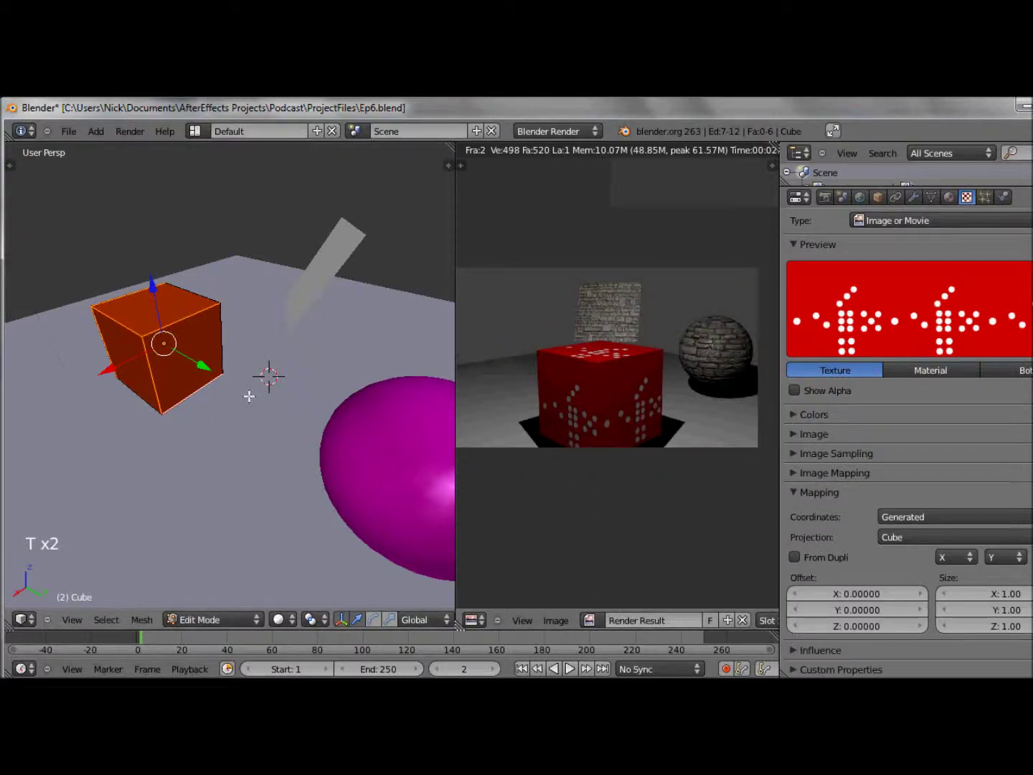
Select all cube faces, unwrap them, and show the Diff.png dot image behind the layout.
{"action": "key", "text": "a"}
{"action": "key", "text": "a"}
{"action": "key", "text": "u"}
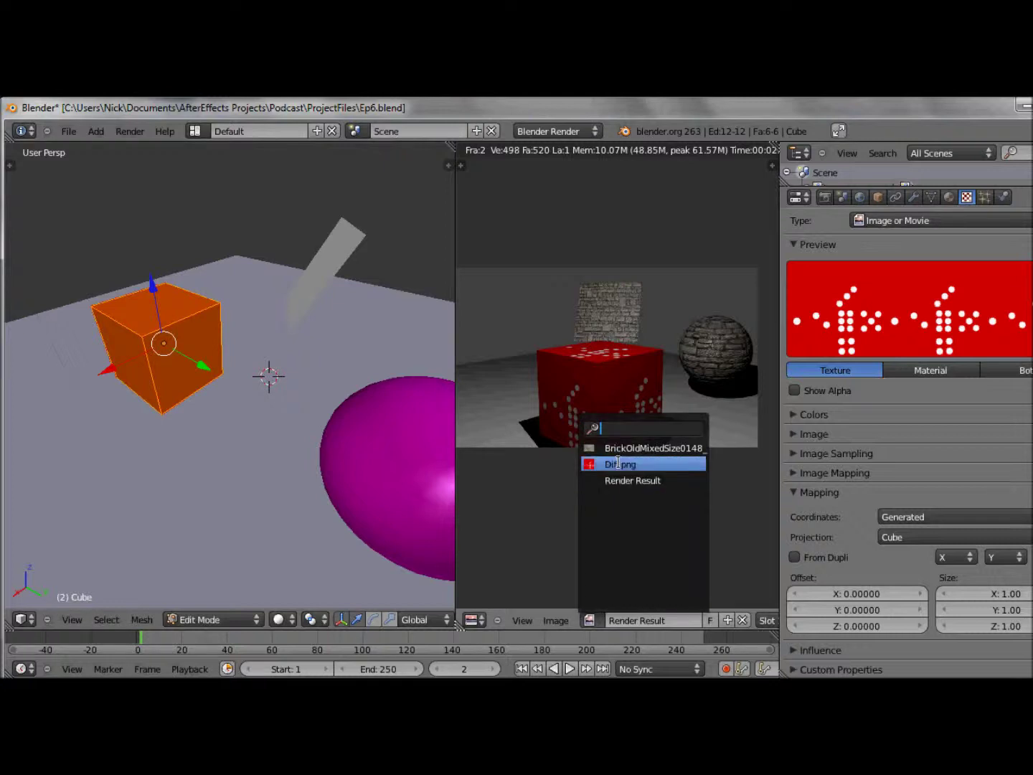
{"action": "left_click", "coordinate": [623, 467]}
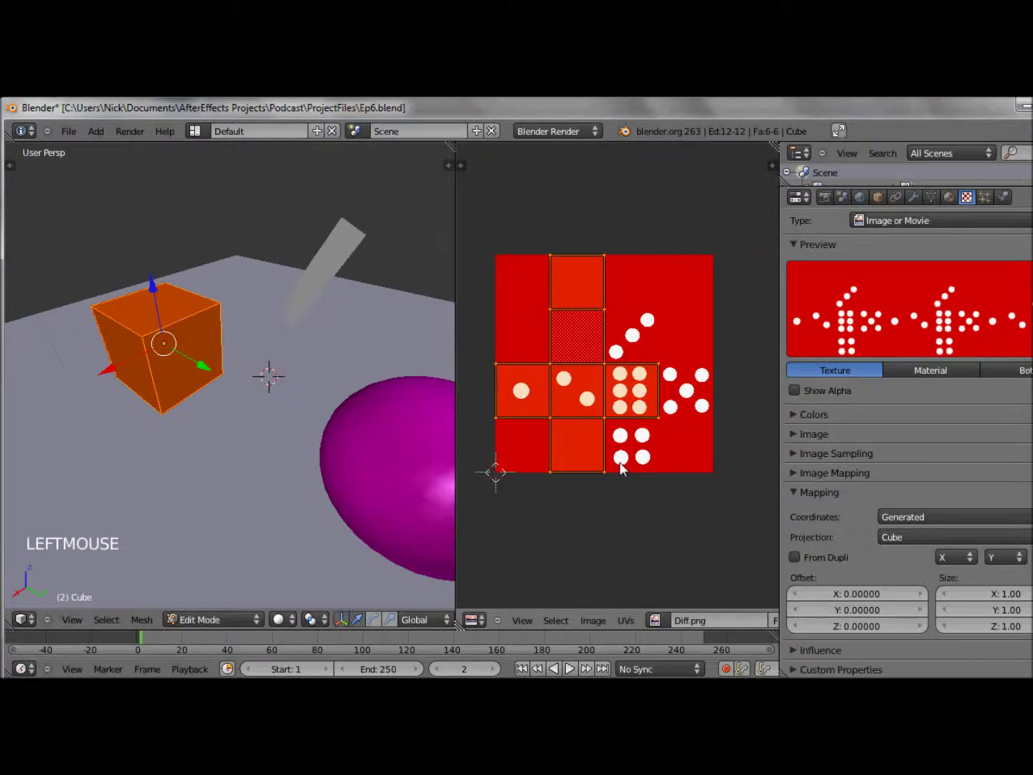
Select corners of the UV layout and keep UV selection in sync with the mesh.
{"action": "right_click", "coordinate": [594, 320]}
{"action": "right_click", "coordinate": [535, 343]}
{"action": "key", "text": "ctrl+z"}
{"action": "right_click", "coordinate": [562, 321]}
{"action": "right_click", "coordinate": [571, 373]}
{"action": "right_click", "coordinate": [590, 352]}
{"action": "right_click", "coordinate": [551, 362]}
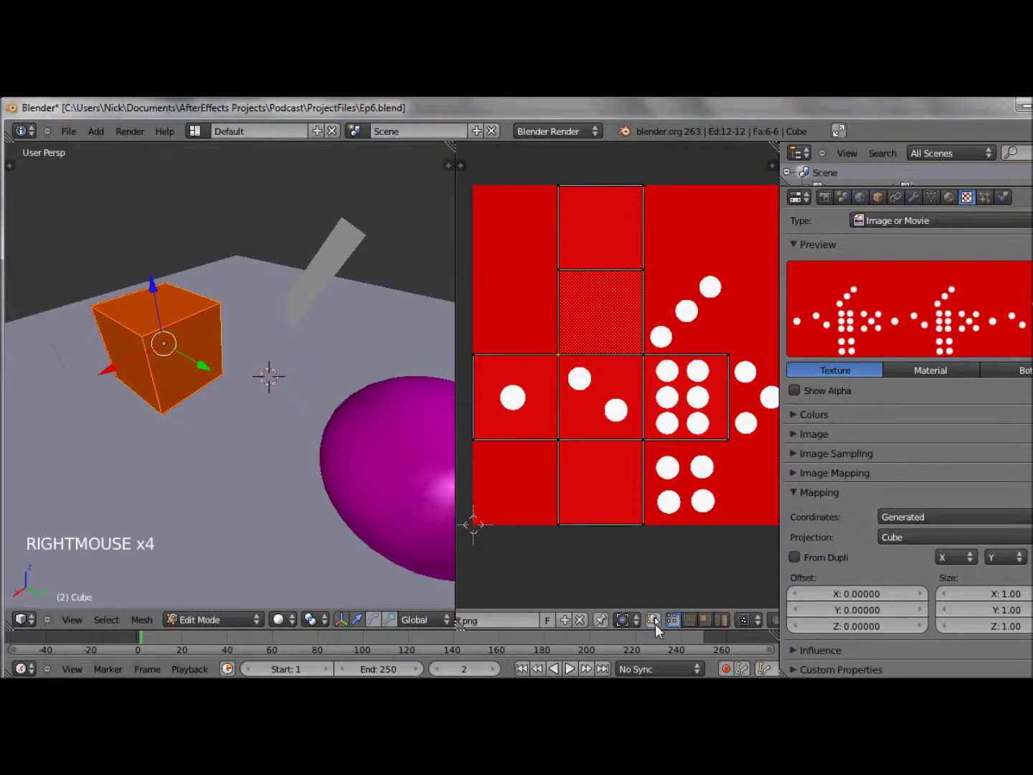
{"action": "left_click", "coordinate": [713, 494]}
{"action": "right_click", "coordinate": [713, 493]}
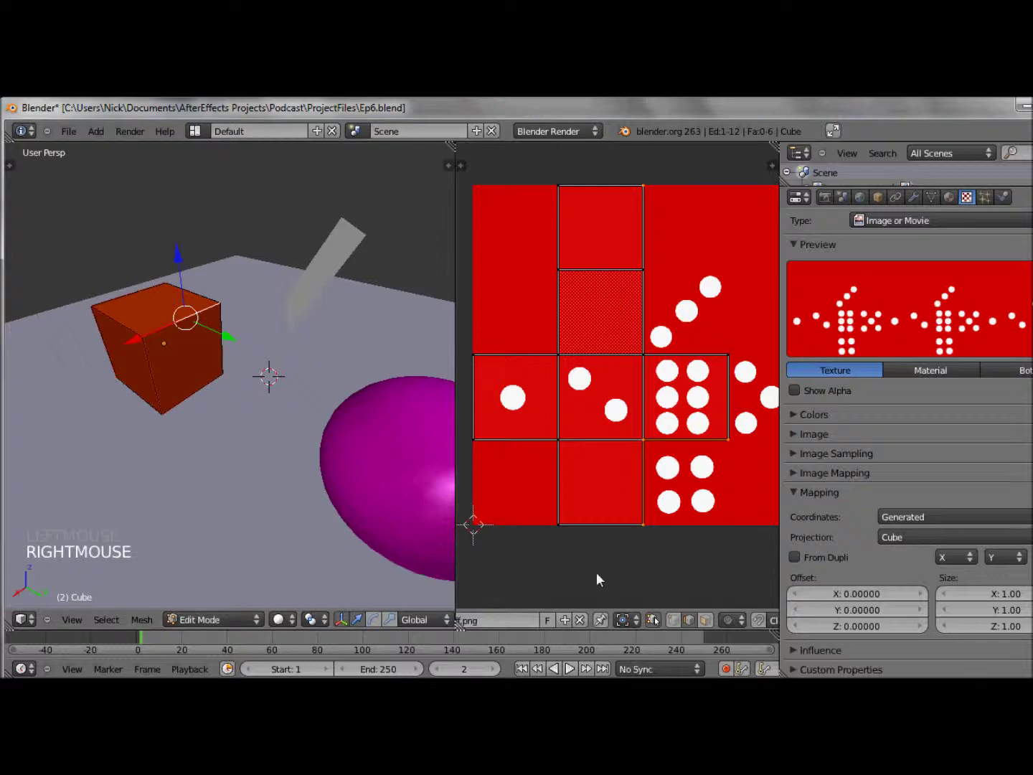
{"action": "scroll", "scroll_direction": "up", "scroll_amount": 3}
{"action": "middle_click", "coordinate": [700, 492]}
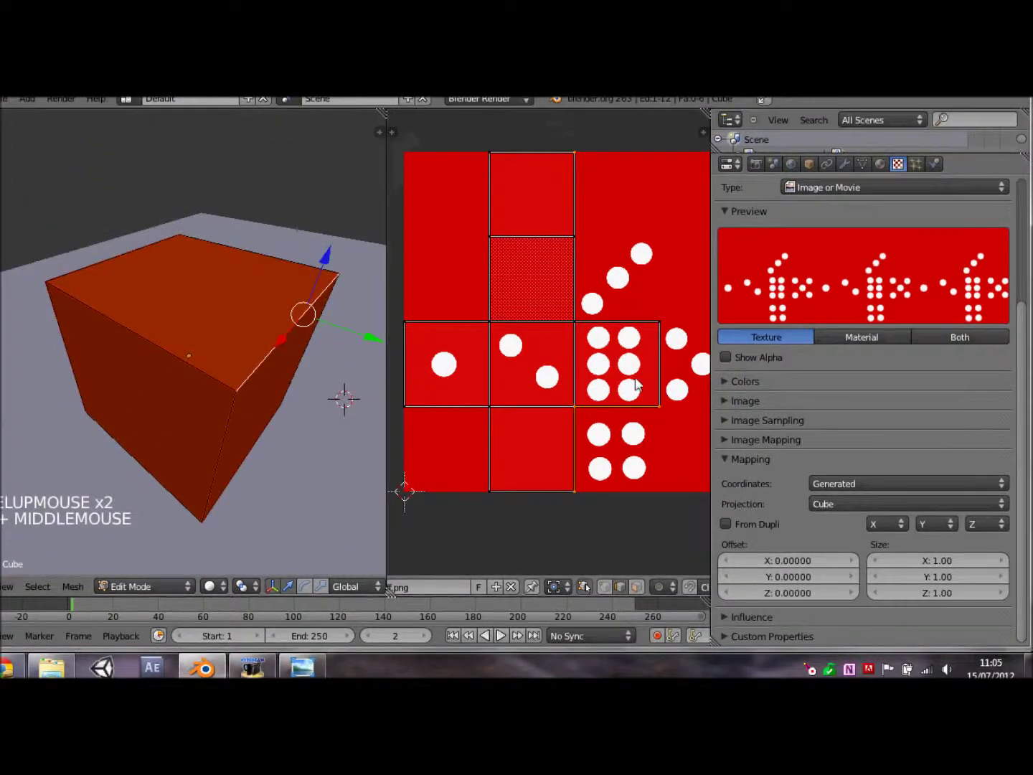
{"action": "right_click", "coordinate": [607, 356]}
{"action": "right_click", "coordinate": [608, 357]}
{"action": "right_click", "coordinate": [608, 375]}
{"action": "right_click", "coordinate": [640, 389]}
{"action": "right_click", "coordinate": [713, 493]}
{"action": "right_click", "coordinate": [661, 455]}
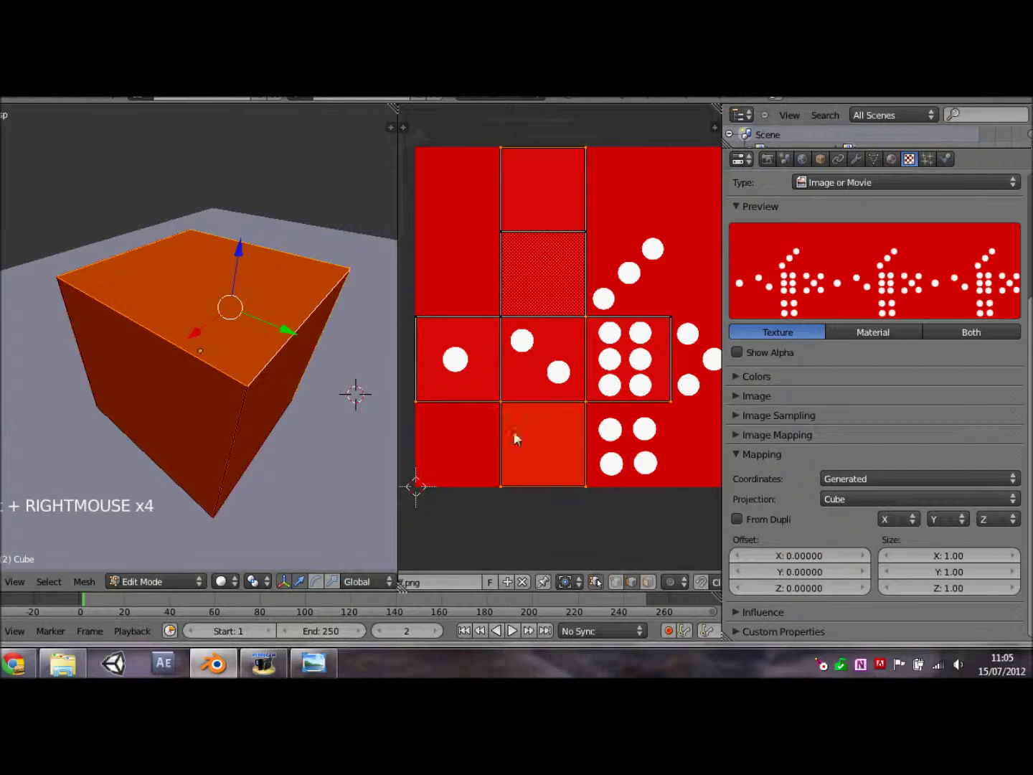
{"action": "right_click", "coordinate": [655, 456]}
{"action": "right_click", "coordinate": [593, 436]}
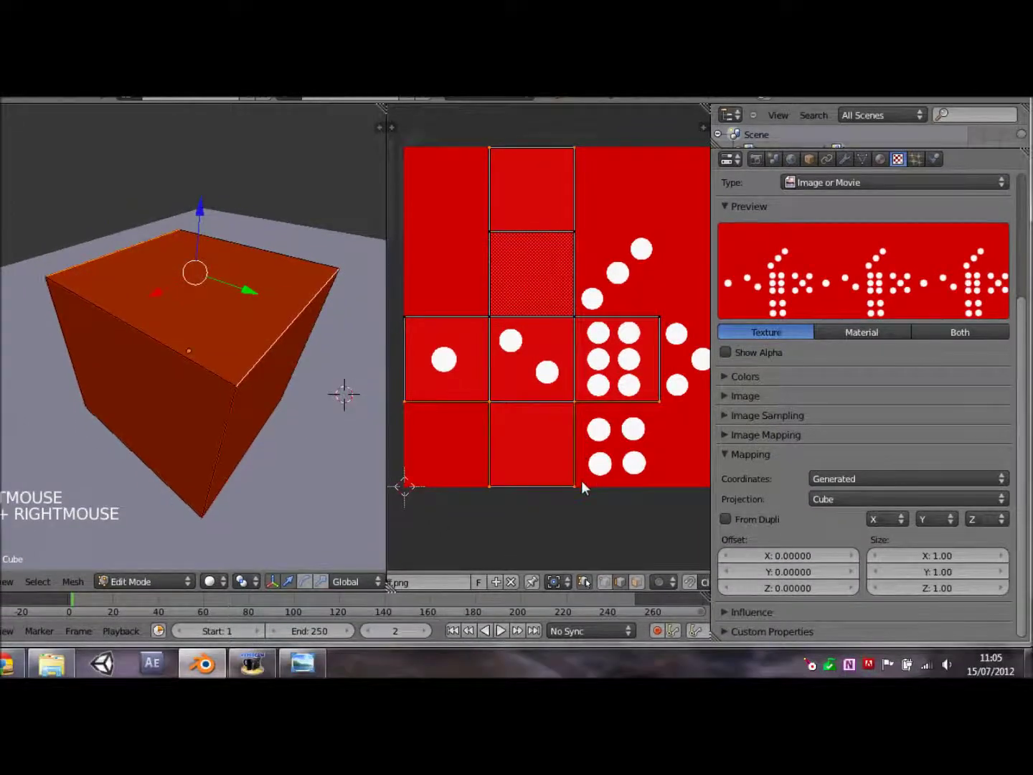
{"action": "left_click", "coordinate": [644, 456]}
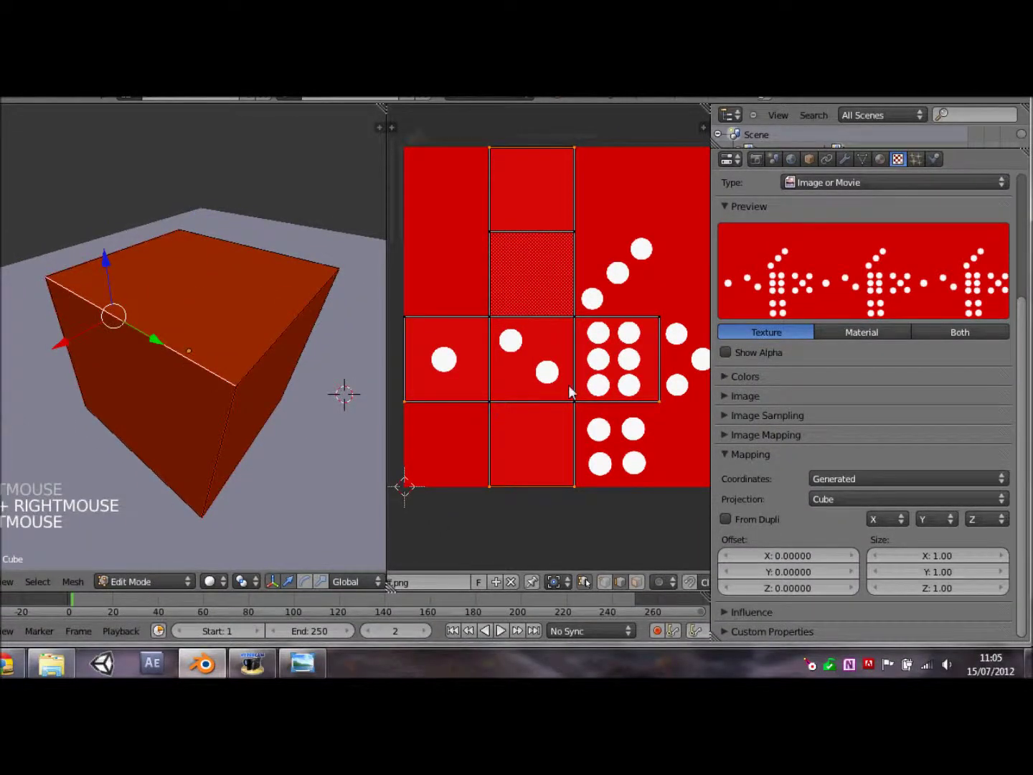
{"action": "scroll", "scroll_direction": "down", "scroll_amount": 3}
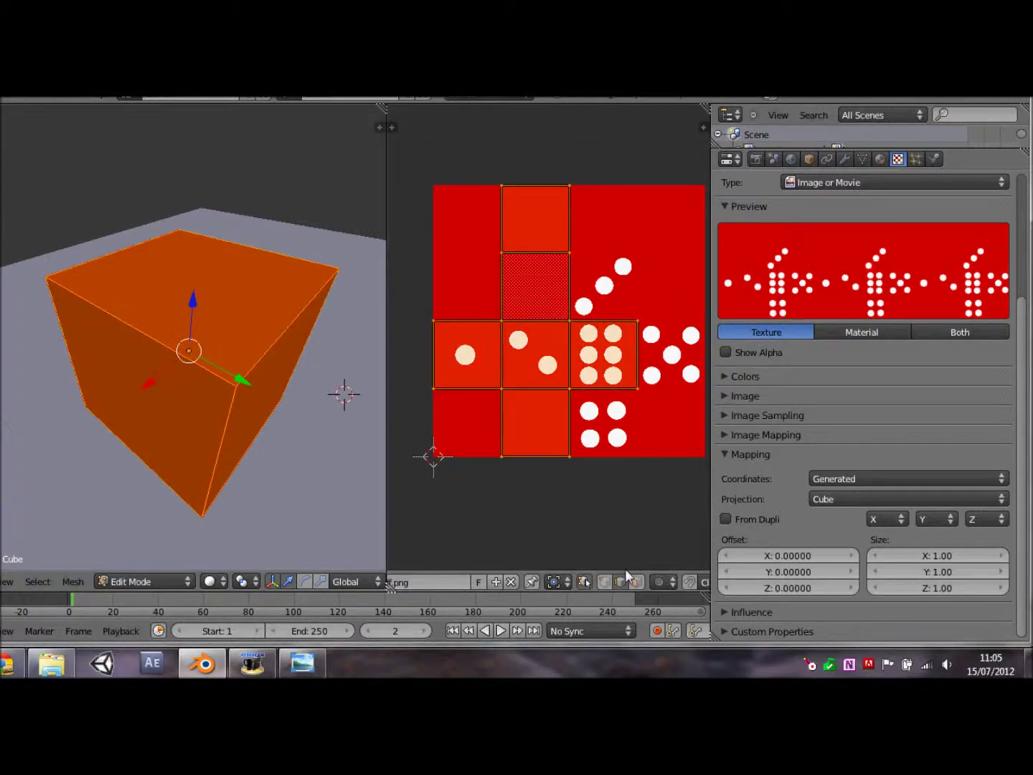
Try moving the UV faces along the horizontal axis, undoing back to the original layout.
{"action": "key", "text": "2"}
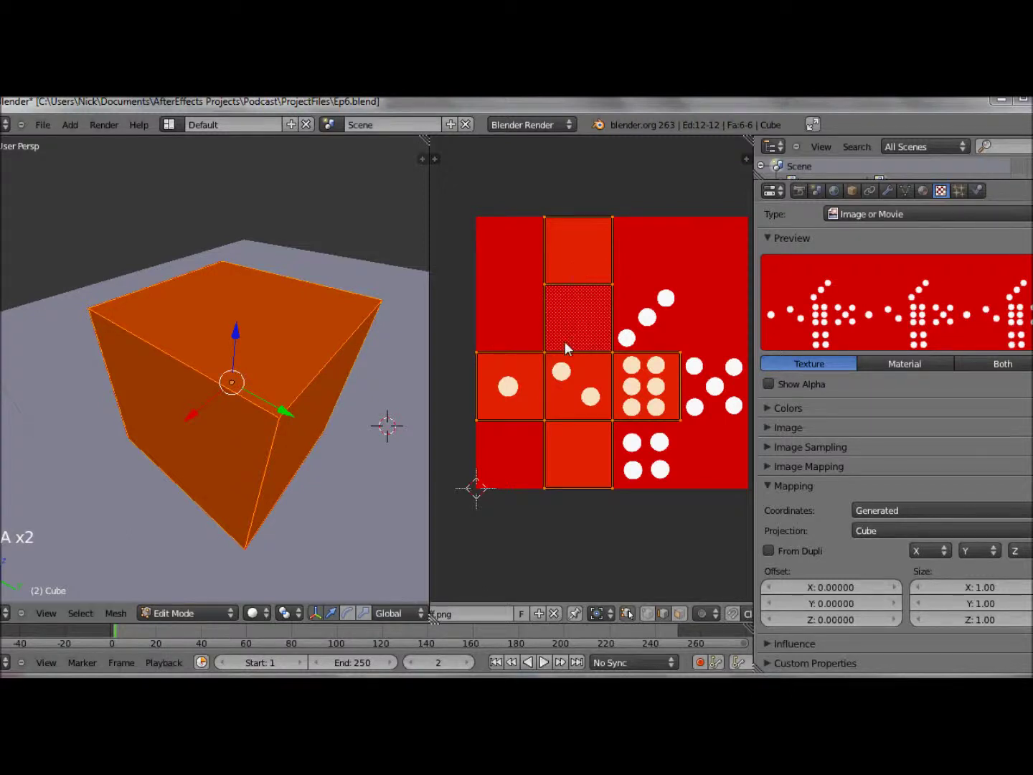
{"action": "key", "text": "g"}
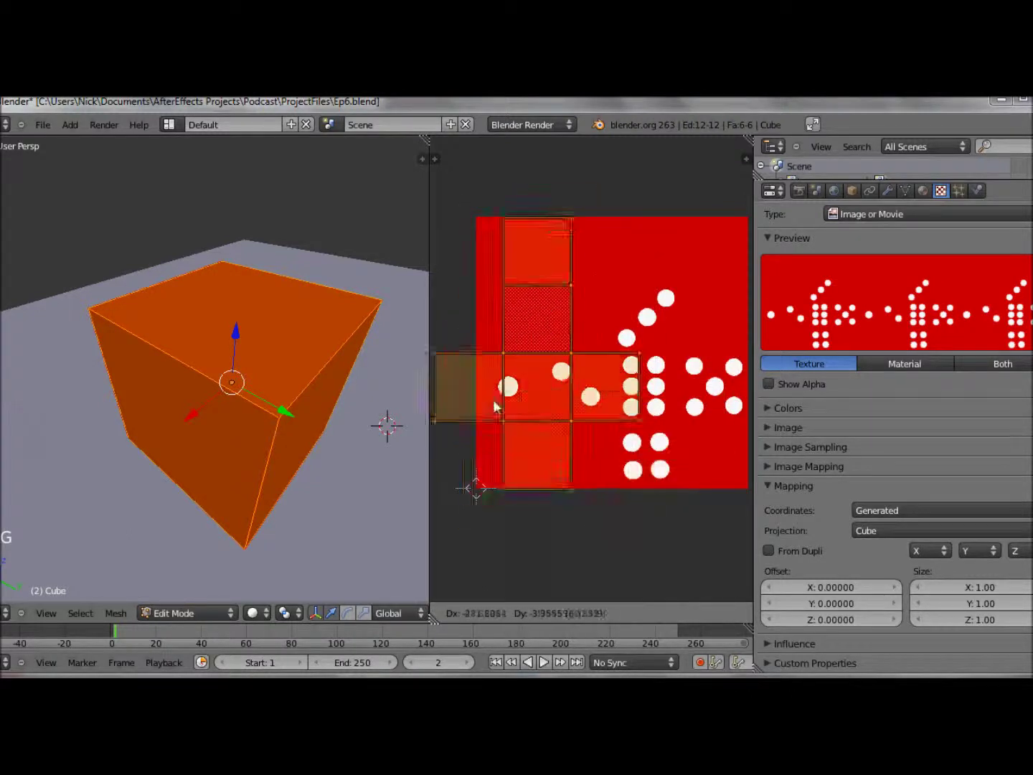
{"action": "key", "text": "ctrl+z"}
{"action": "left_click", "coordinate": [622, 446]}
{"action": "key", "text": "g"}
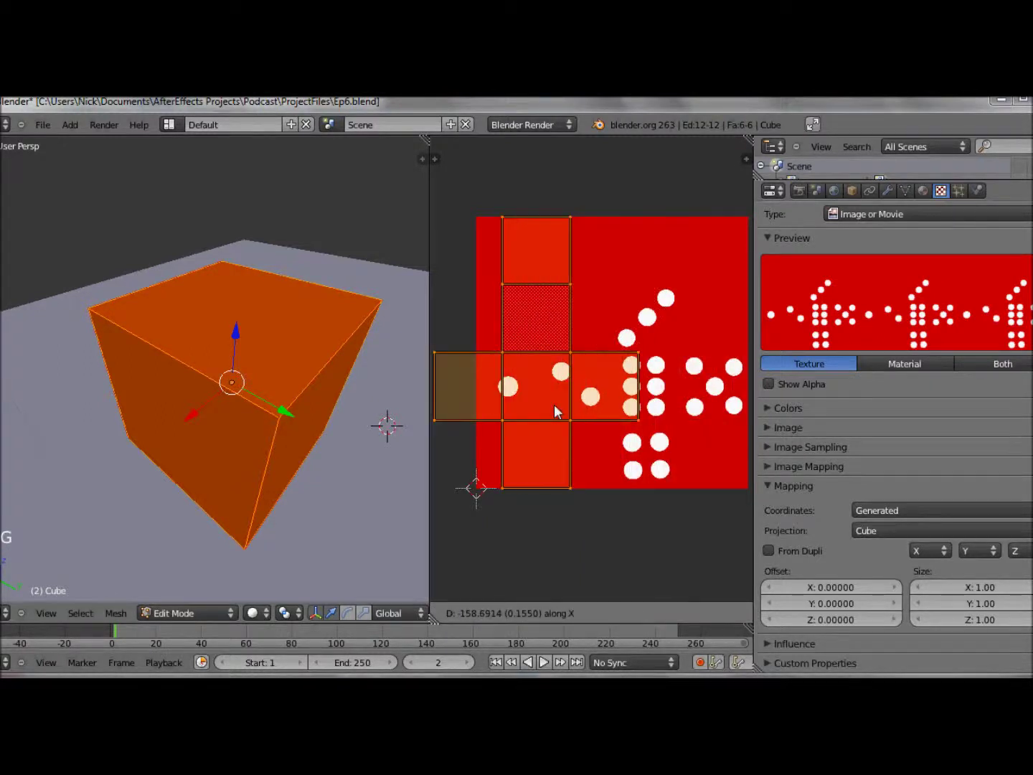
{"action": "key", "text": "ctrl+z"}
{"action": "left_click", "coordinate": [686, 415]}
{"action": "key", "text": "g"}
{"action": "left_click", "coordinate": [584, 317]}
{"action": "key", "text": "ctrl+z"}
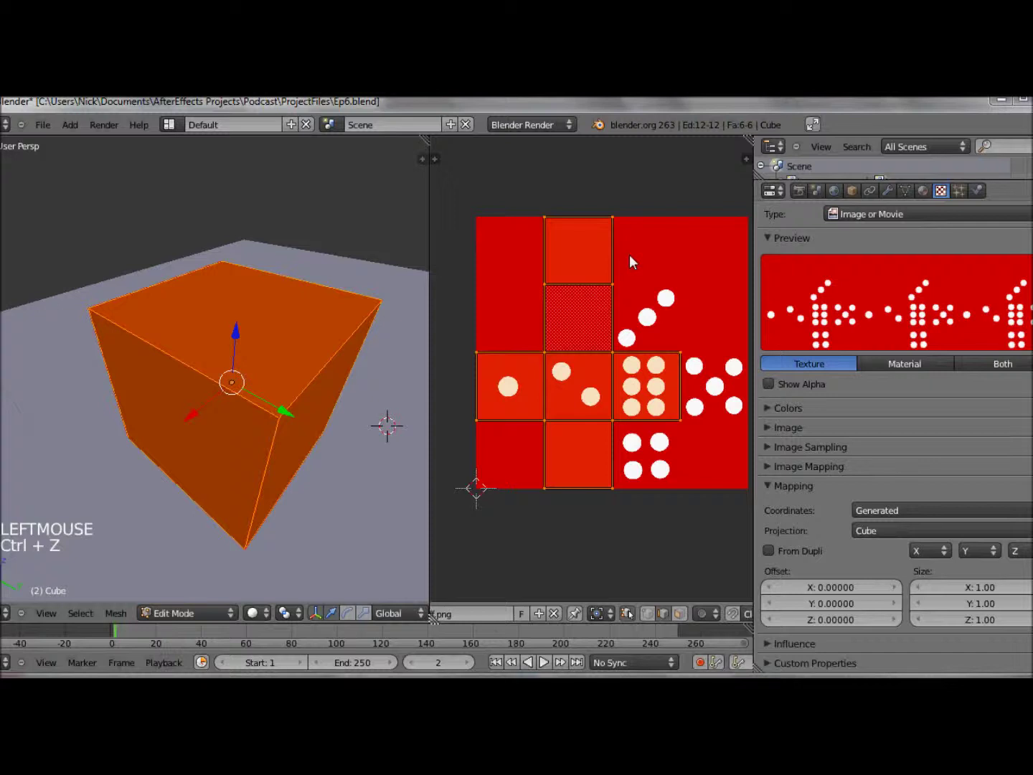
Rotate the UV layout into the correct orientation after a few undone attempts.
{"action": "key", "text": "r"}
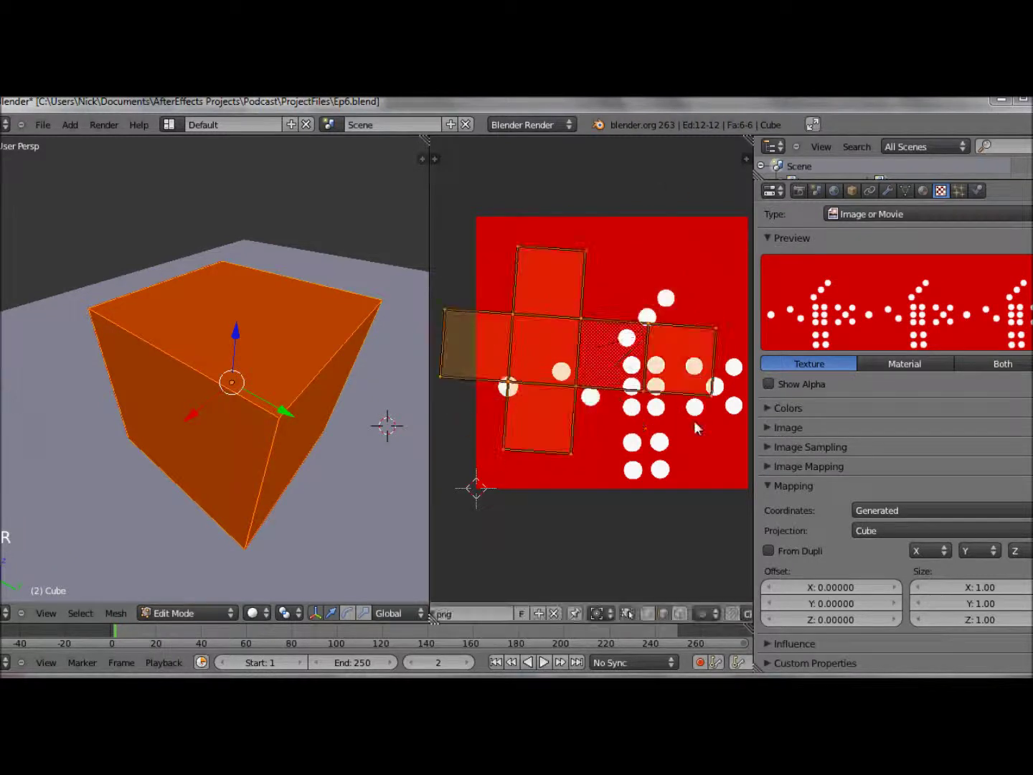
{"action": "key", "text": "s"}
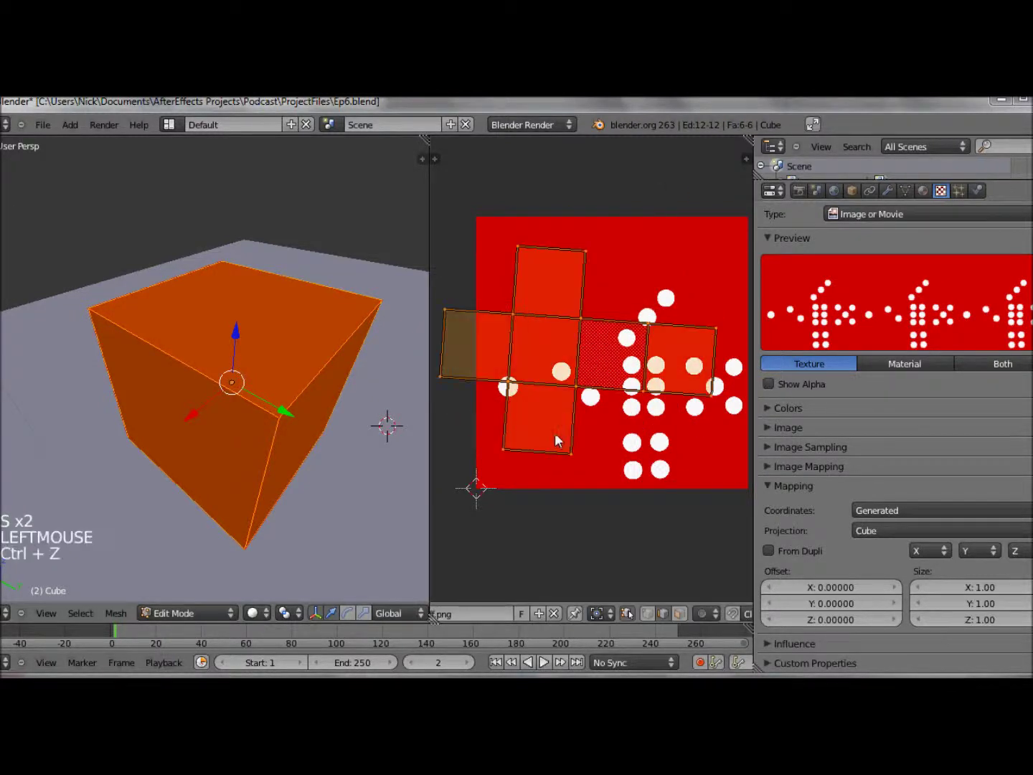
{"action": "key", "text": "ctrl+z"}
{"action": "left_click", "coordinate": [561, 441]}
{"action": "key", "text": "ctrl+z"}
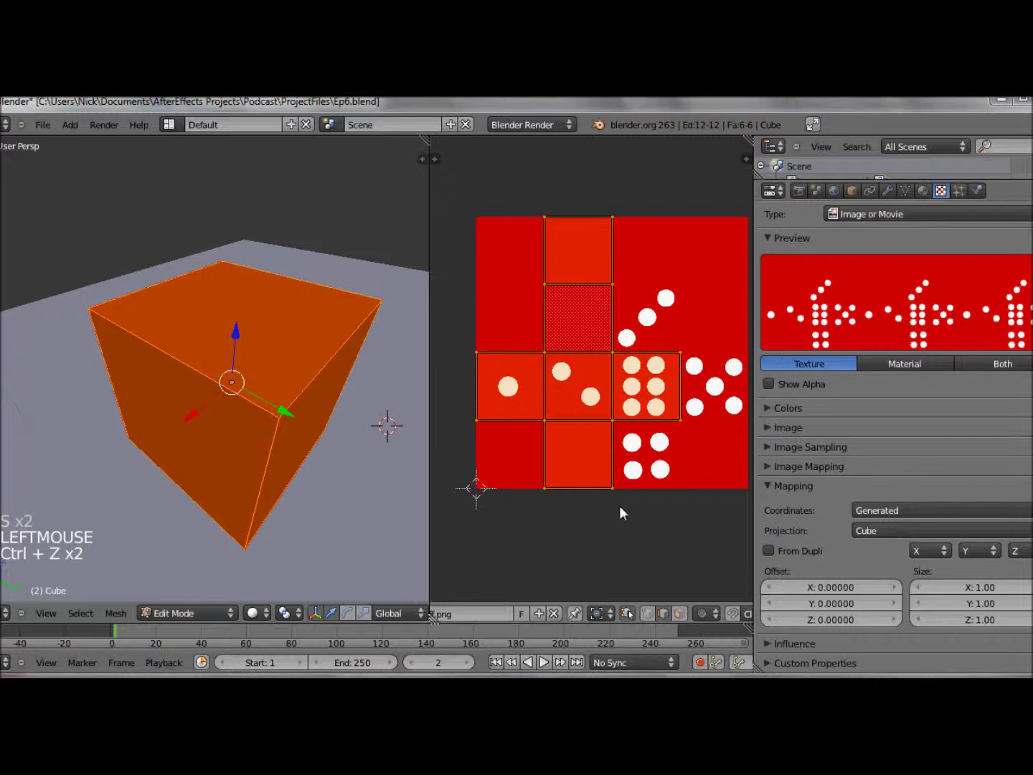
{"action": "key", "text": "r"}
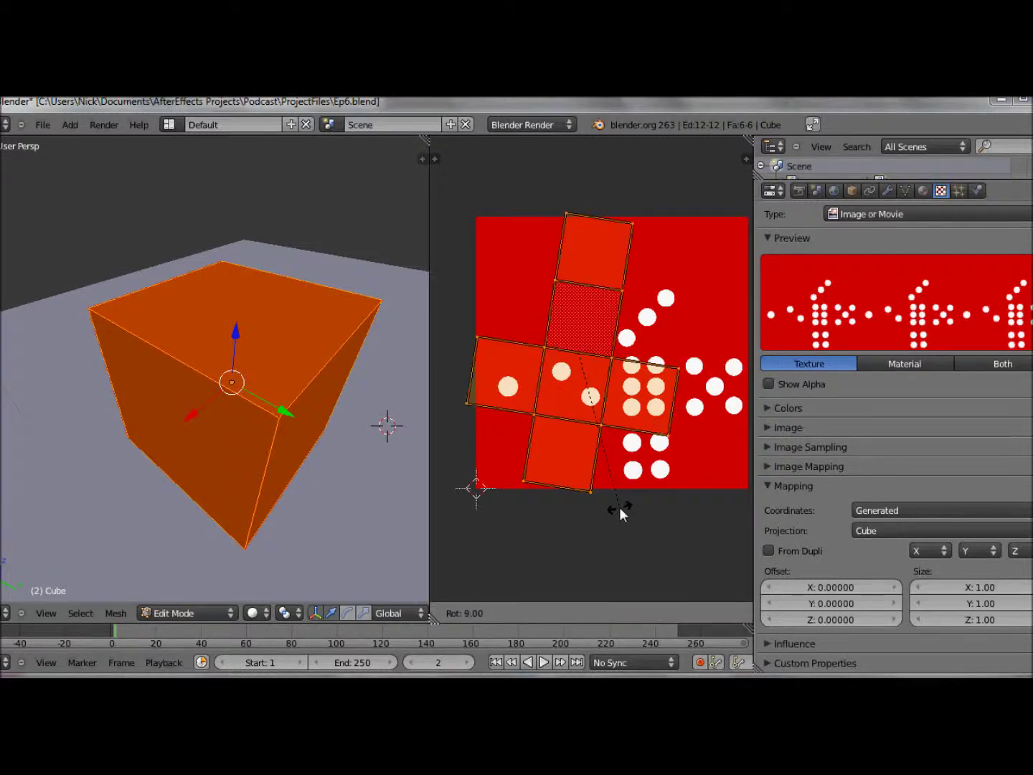
{"action": "key", "text": "ctrl+z"}
{"action": "left_click", "coordinate": [625, 513]}
{"action": "key", "text": "r"}
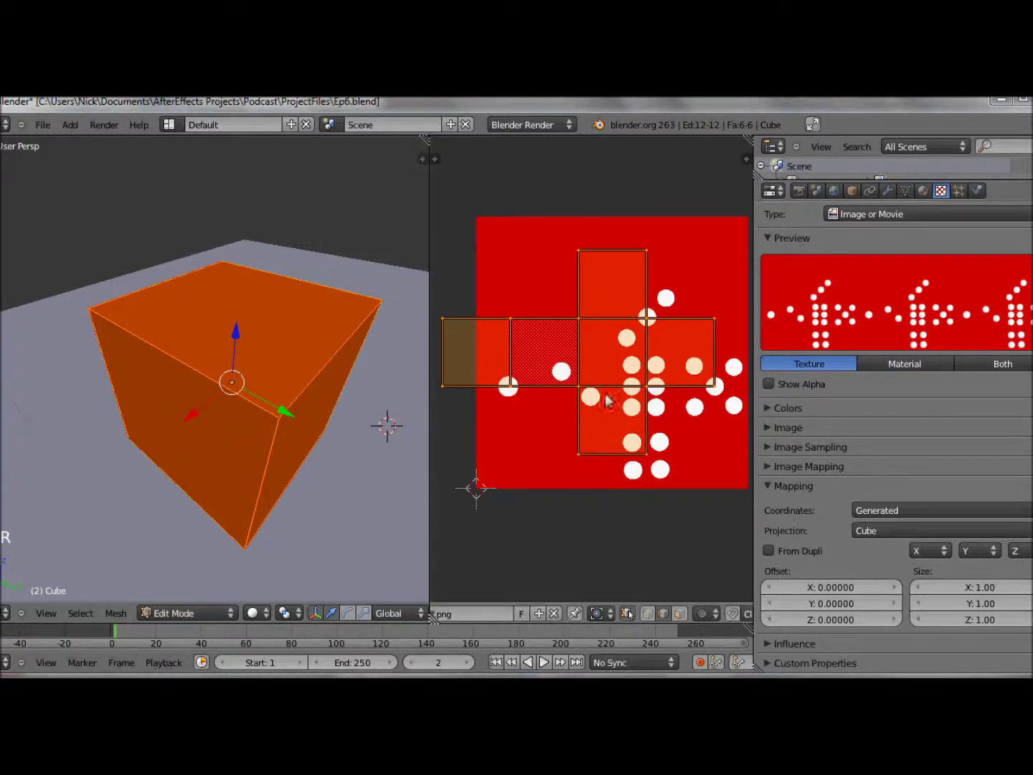
Move the UV faces so the six squares sit over the dice faces of the image.
{"action": "key", "text": "g"}
{"action": "left_click", "coordinate": [572, 366]}
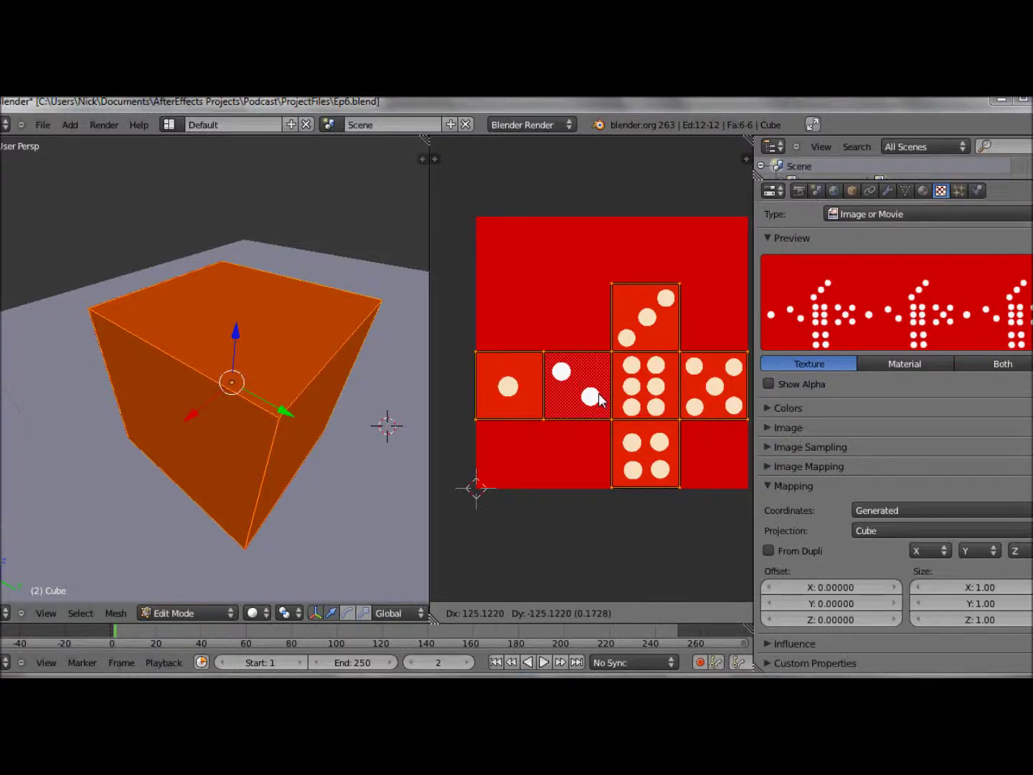
{"action": "left_click", "coordinate": [605, 399]}
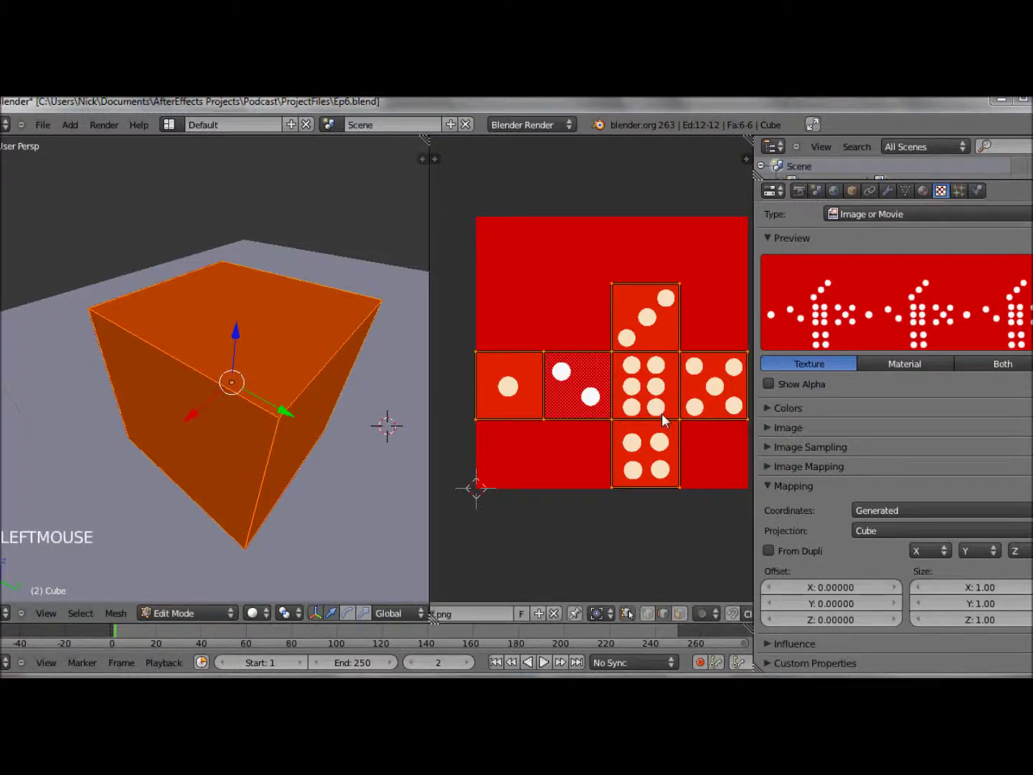